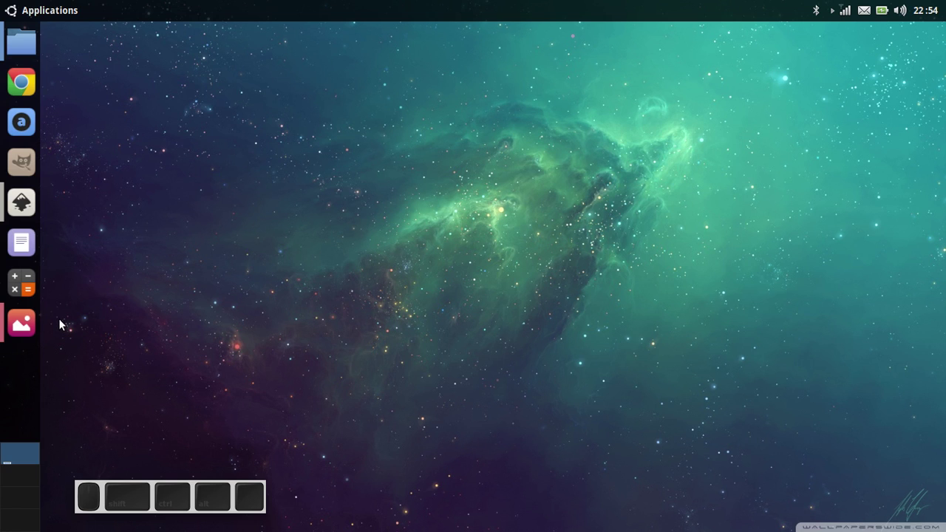
Step: Preview the knot-in-inkscape.png chain reference image in Image Viewer, then close it
left_click(31, 327)
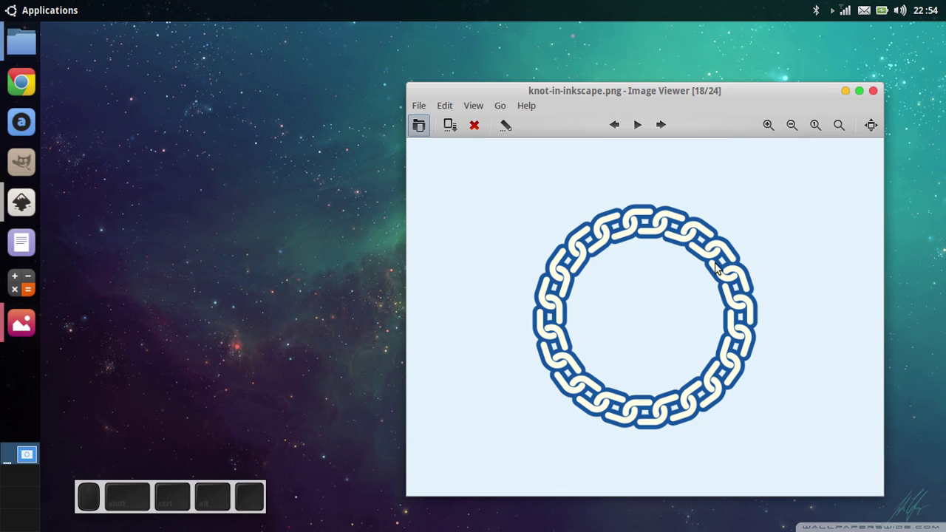
left_click(852, 91)
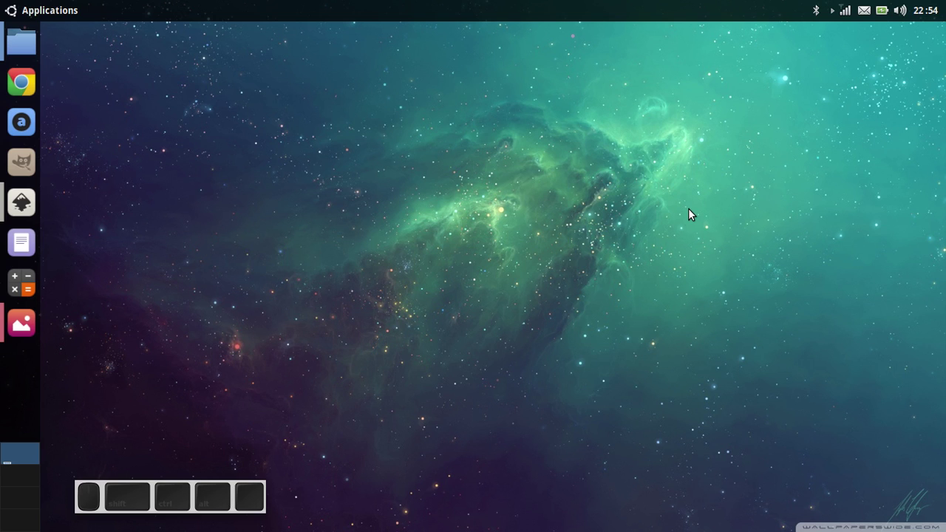
Step: Drag a horizontal and a vertical guide from the rulers so they cross at the page centre
left_click(17, 206)
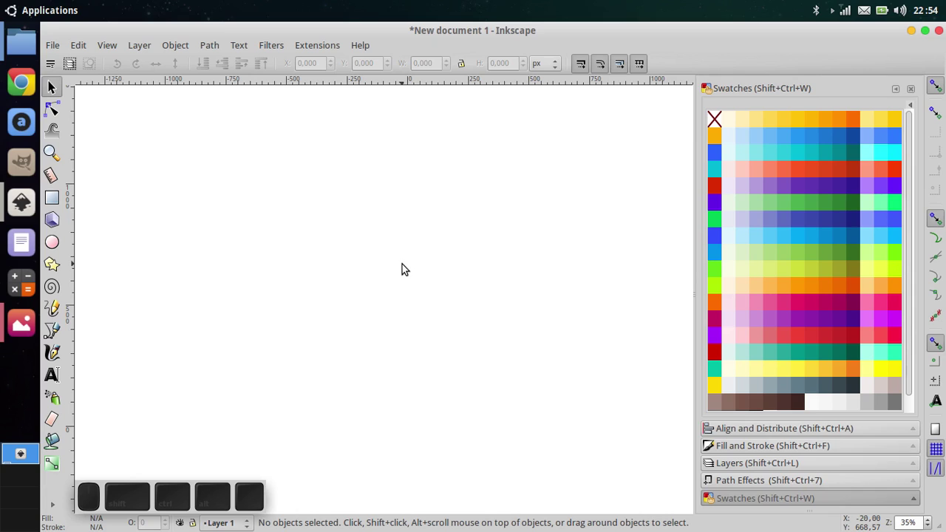
left_click_drag(448, 80, 266, 296)
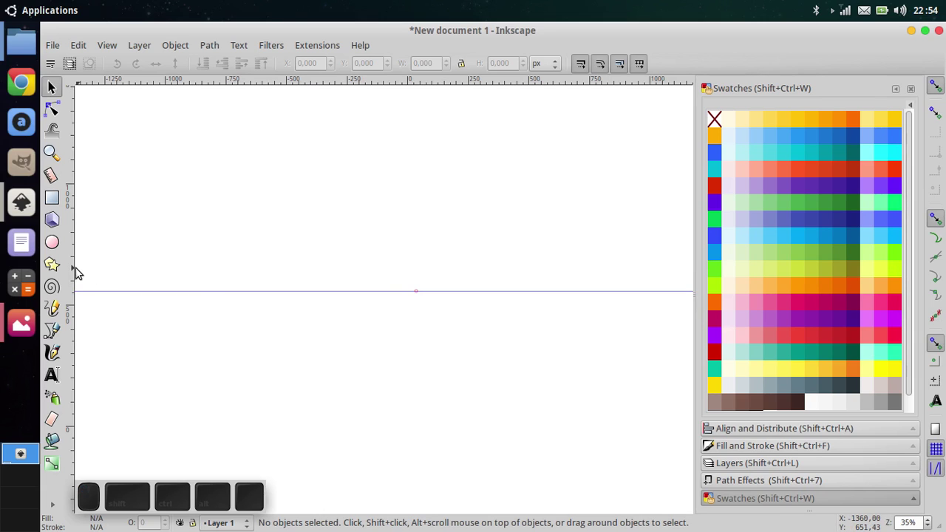
left_click_drag(72, 266, 423, 296)
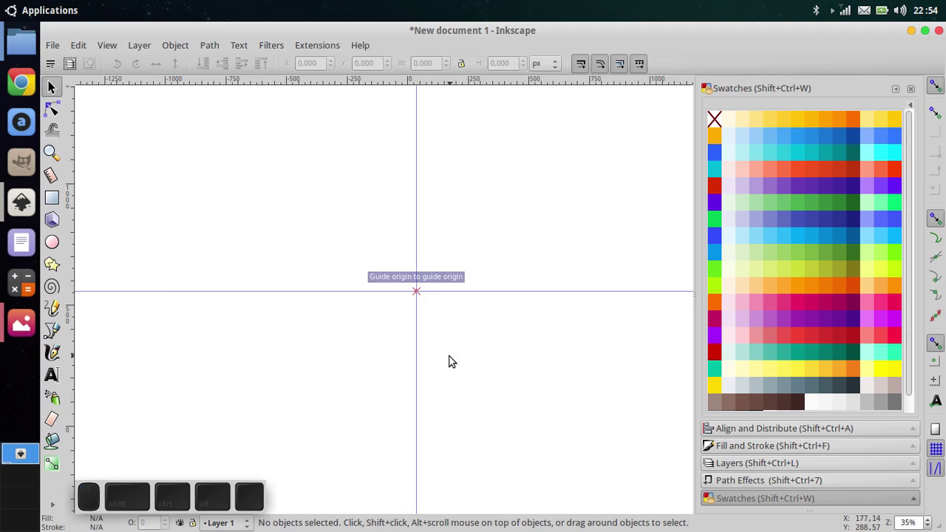
left_click_drag(444, 359, 398, 340)
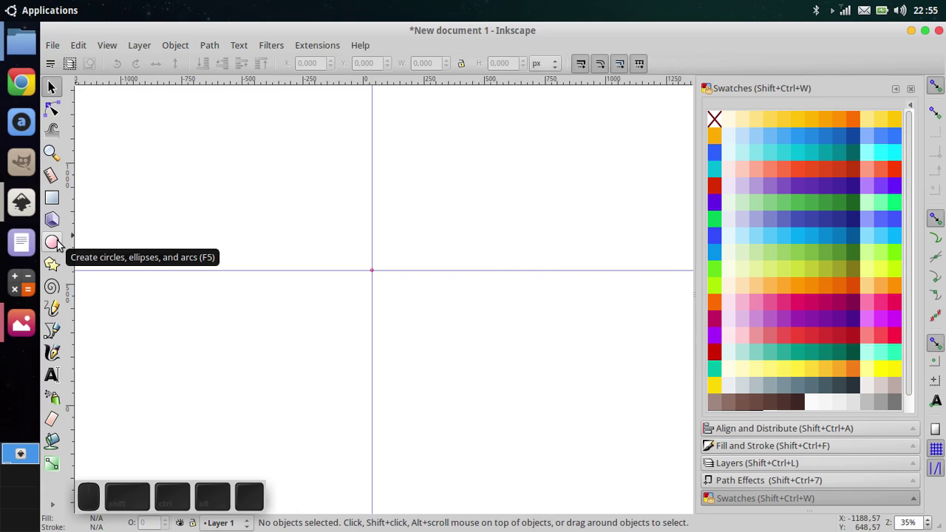
Step: Draw a circle, size it to exactly 500 × 500 px and move it onto the guide crossing
left_click(61, 246)
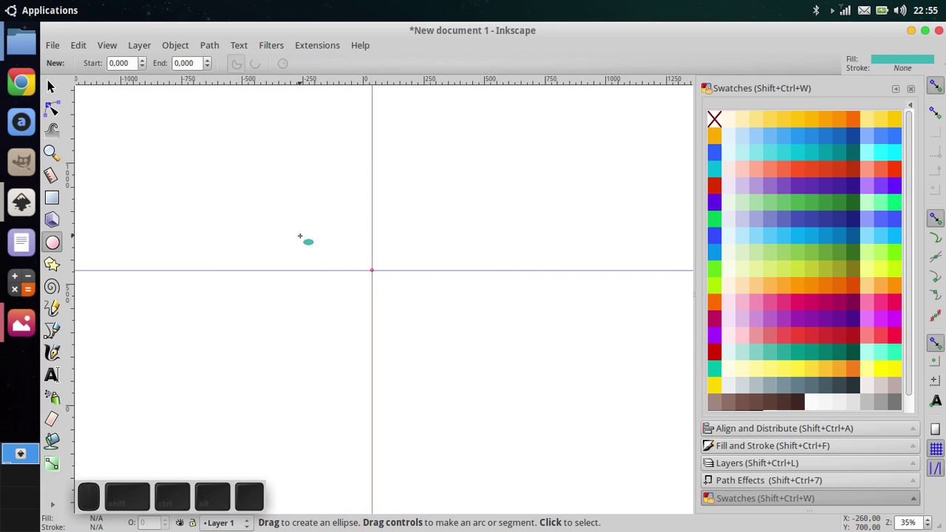
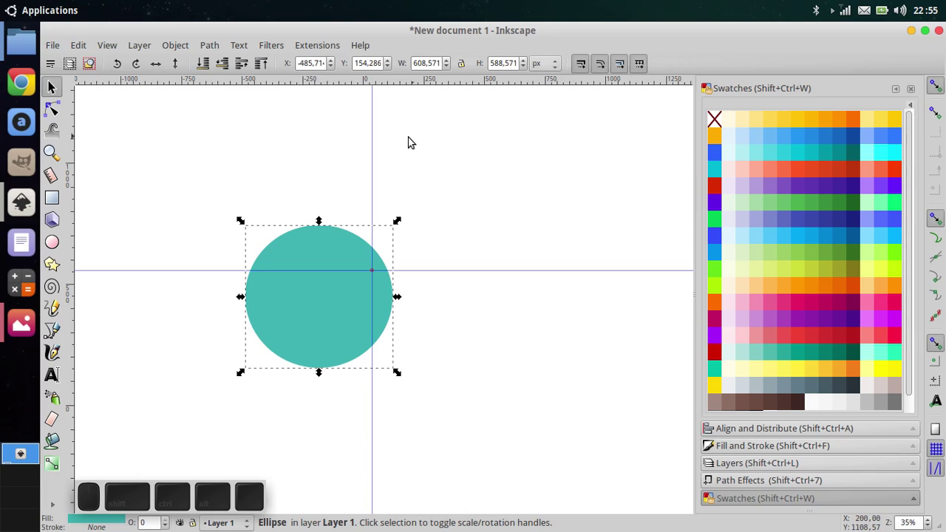
left_click(435, 62)
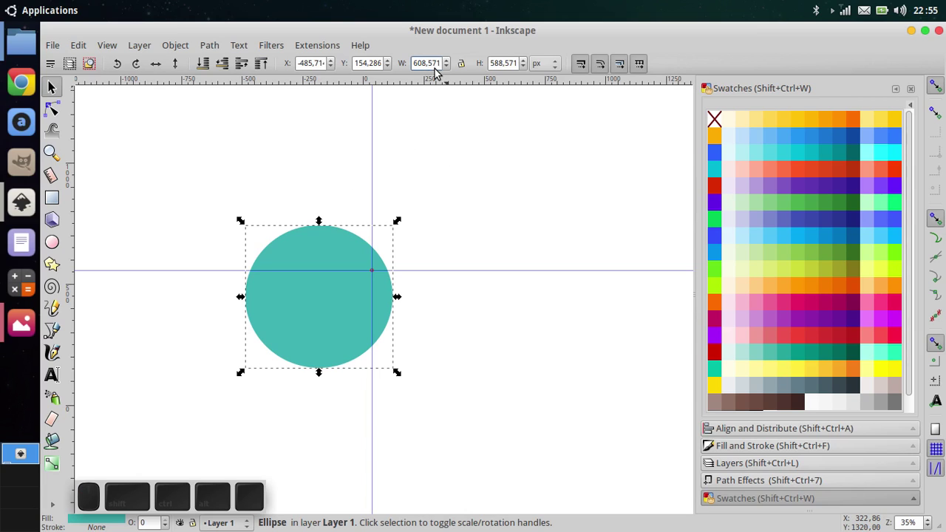
key("ctrl+a")
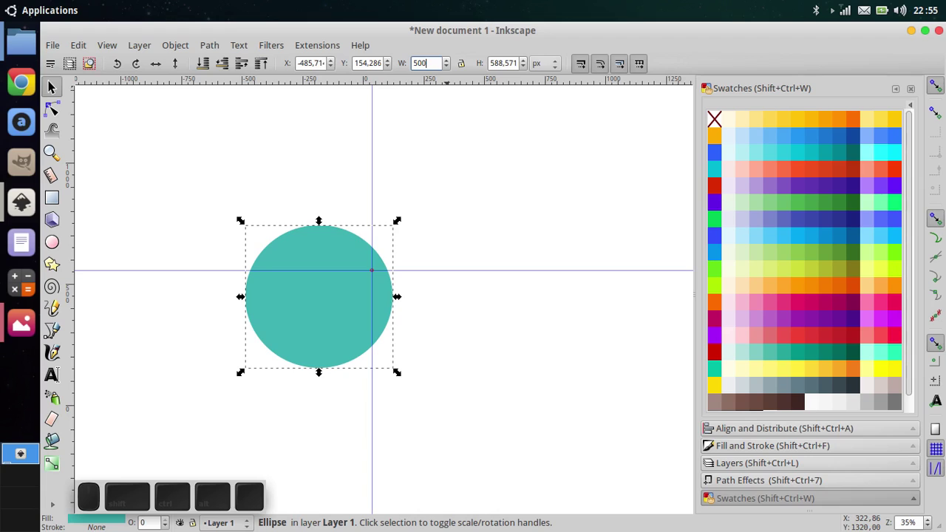
key("Tab")
key("5")
key("0")
key("Return")
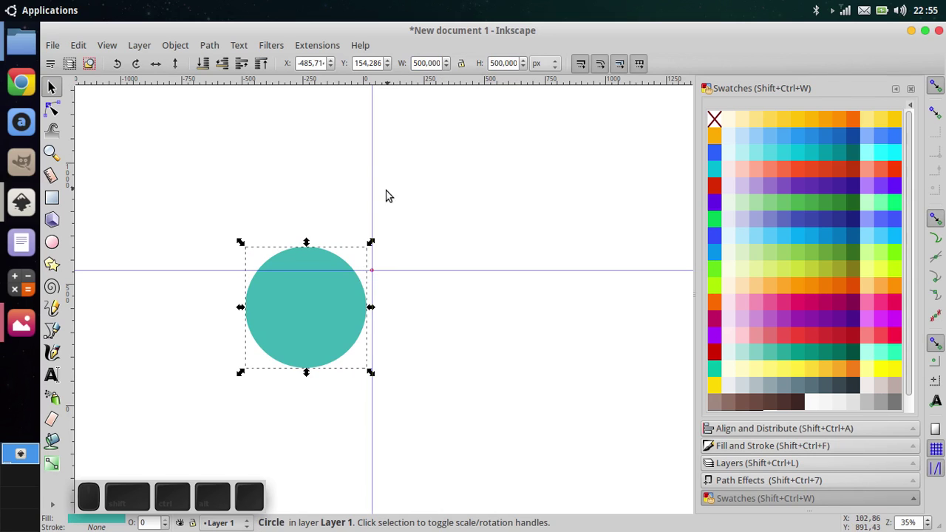
left_click_drag(325, 344, 306, 358)
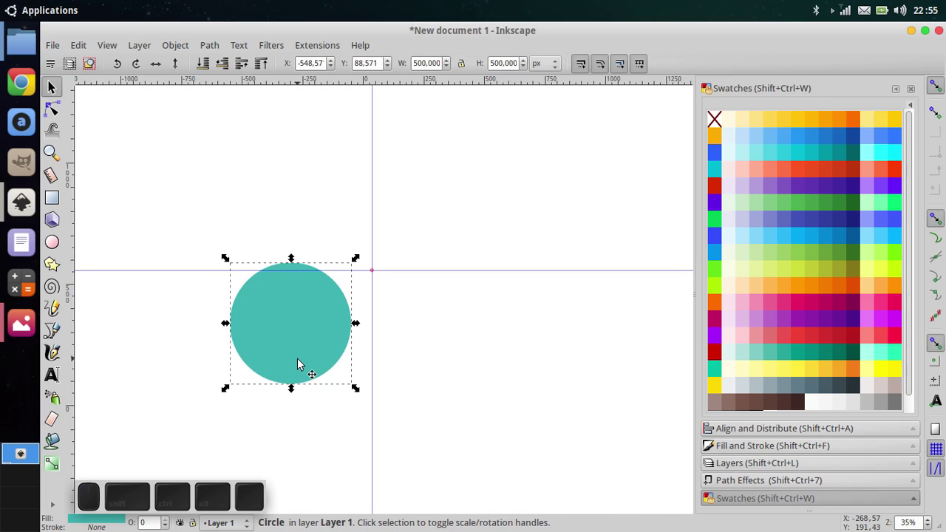
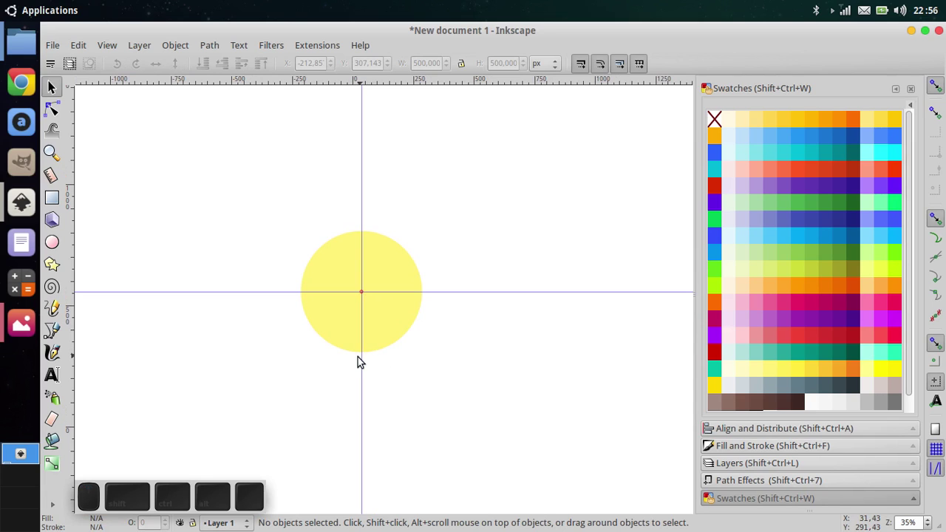
Step: Draw a small rectangle above the circle and size it to 100 × 50 px
left_click_drag(281, 314, 204, 281)
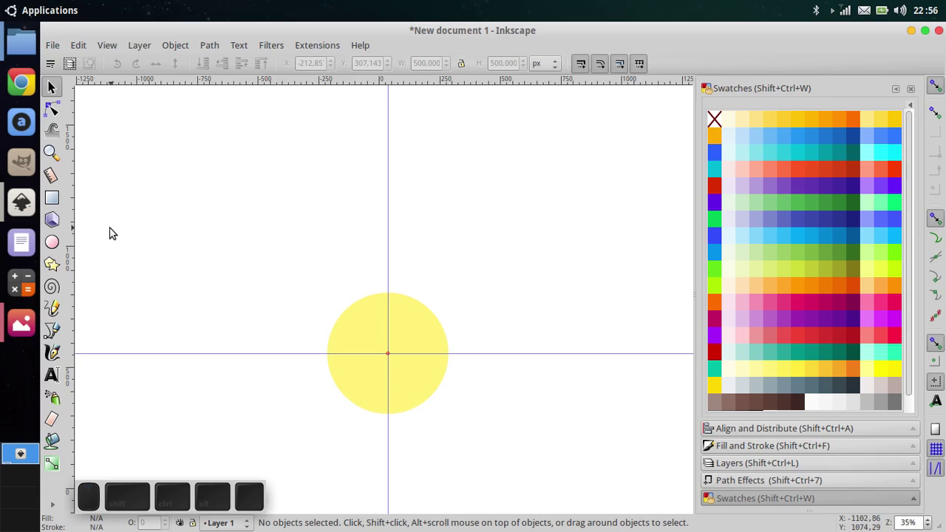
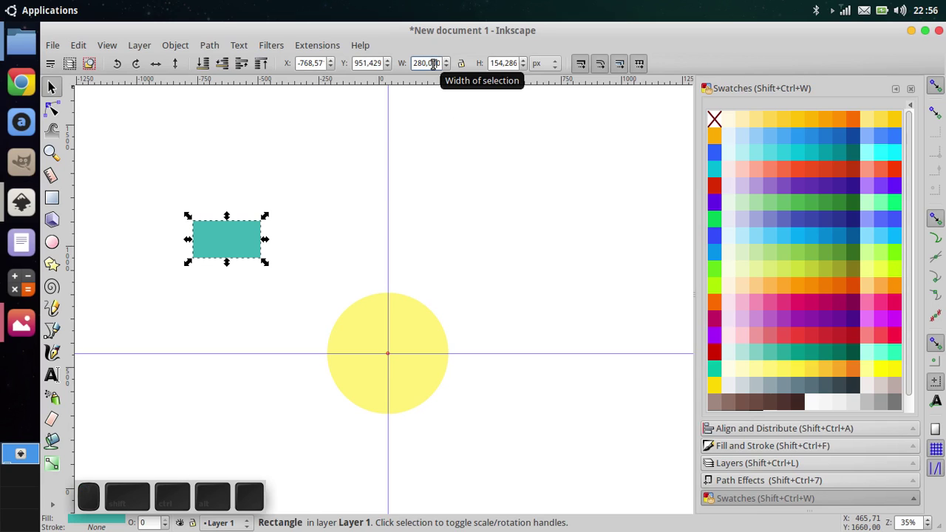
key("ctrl+a")
key("ctrl+1")
key("ctrl+0")
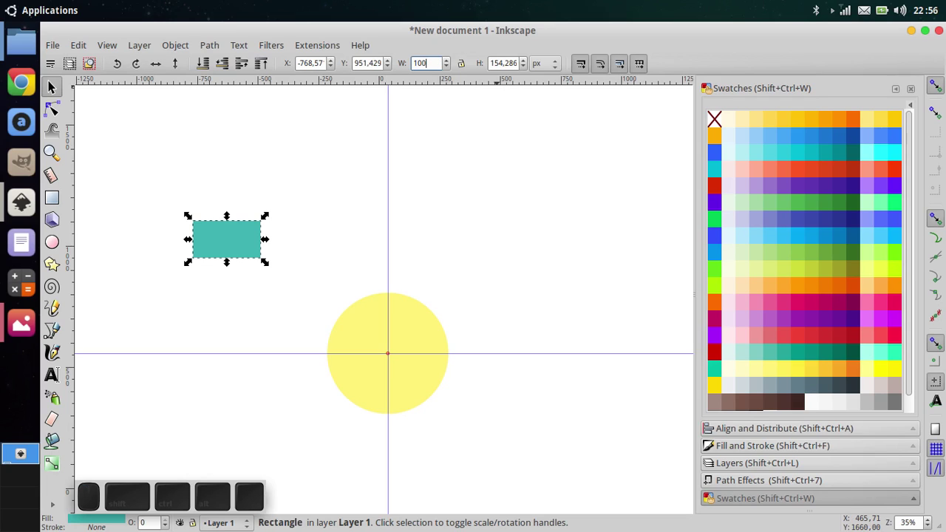
key("Tab")
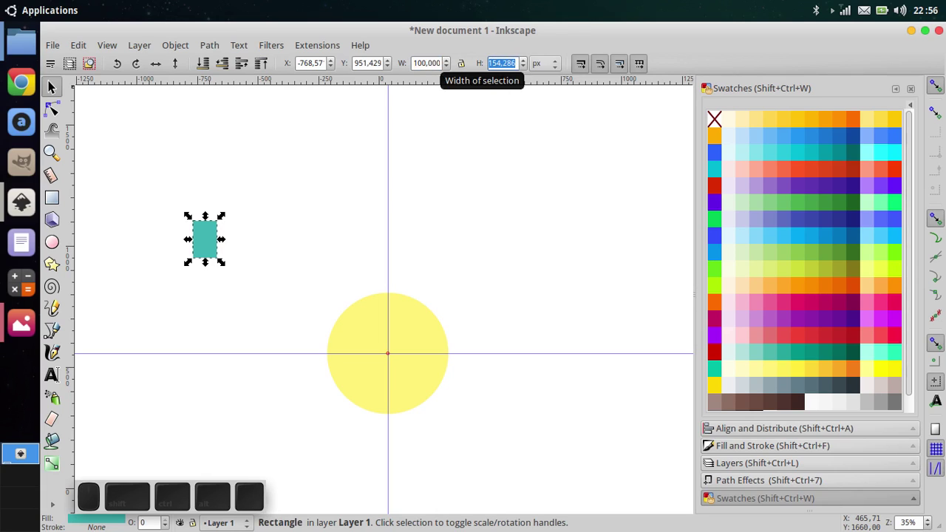
key("5")
key("0")
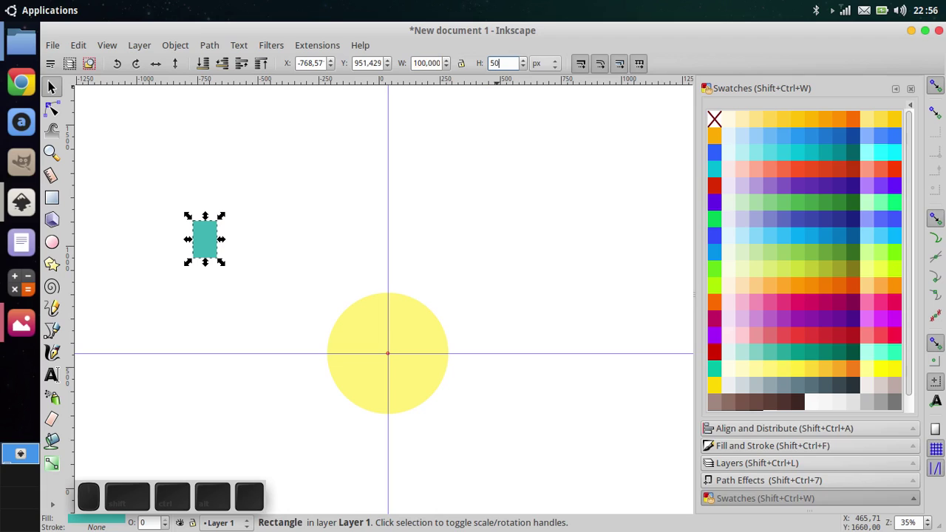
key("Return")
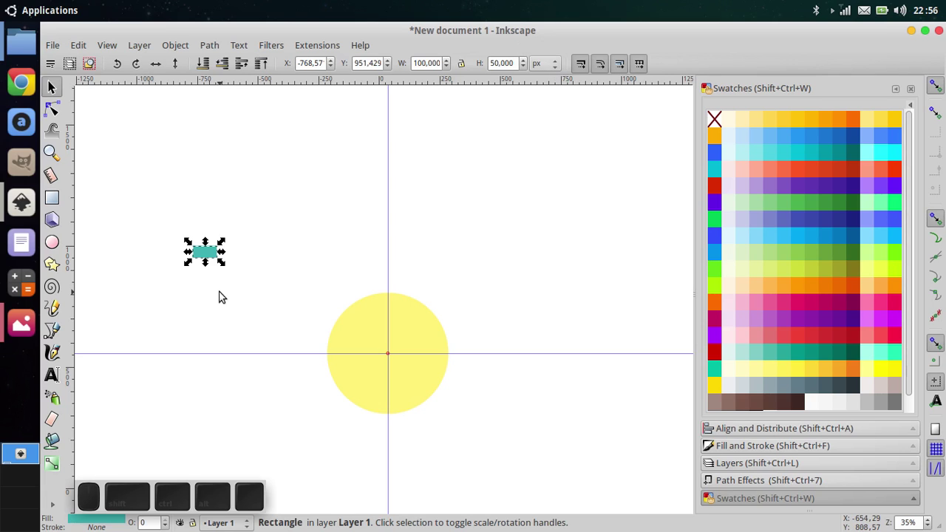
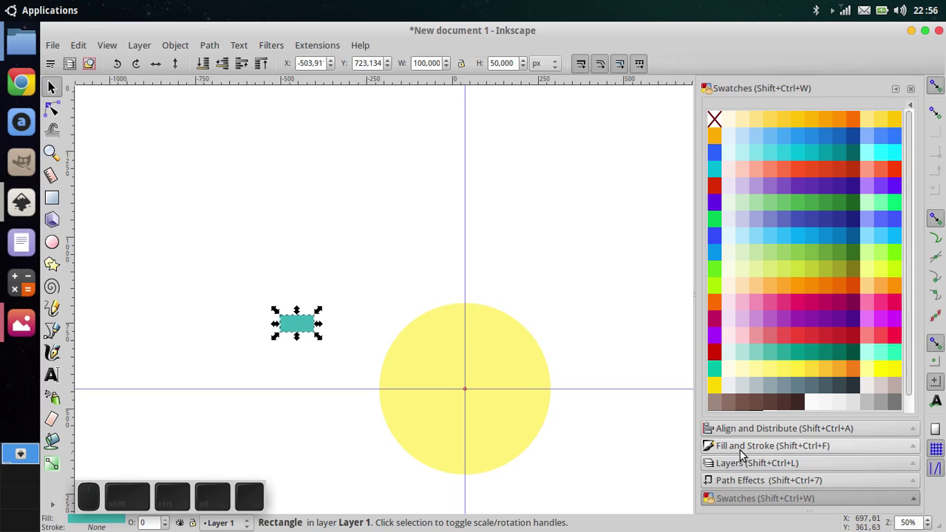
Step: Give the rectangle no fill and a flat black stroke 16 px wide
left_click(747, 448)
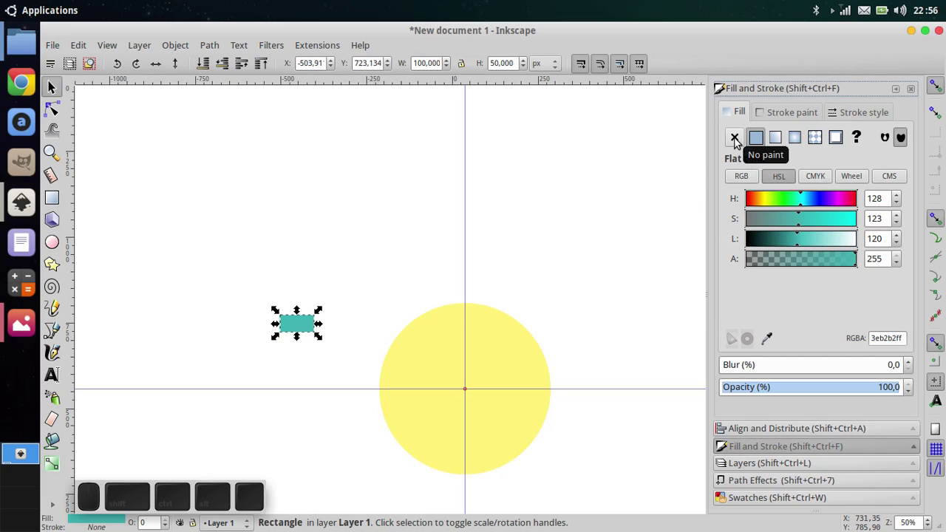
left_click(742, 137)
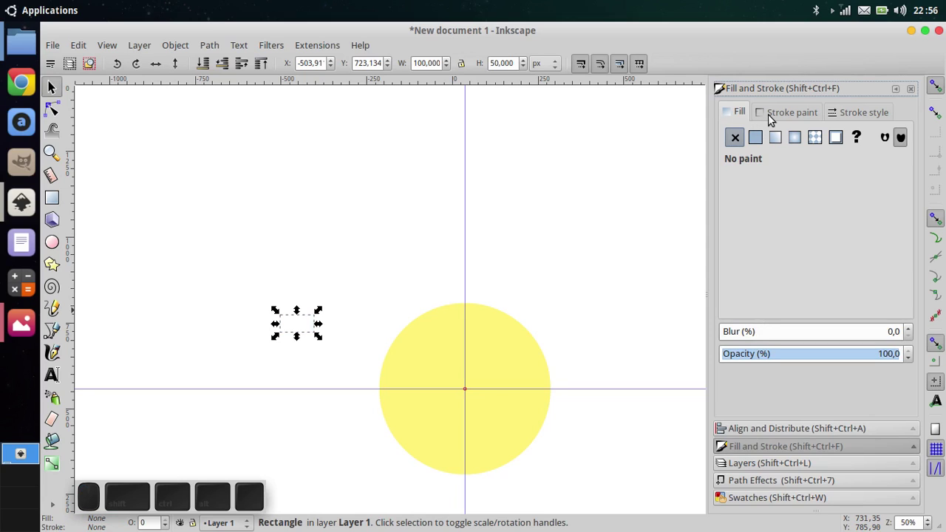
left_click(773, 118)
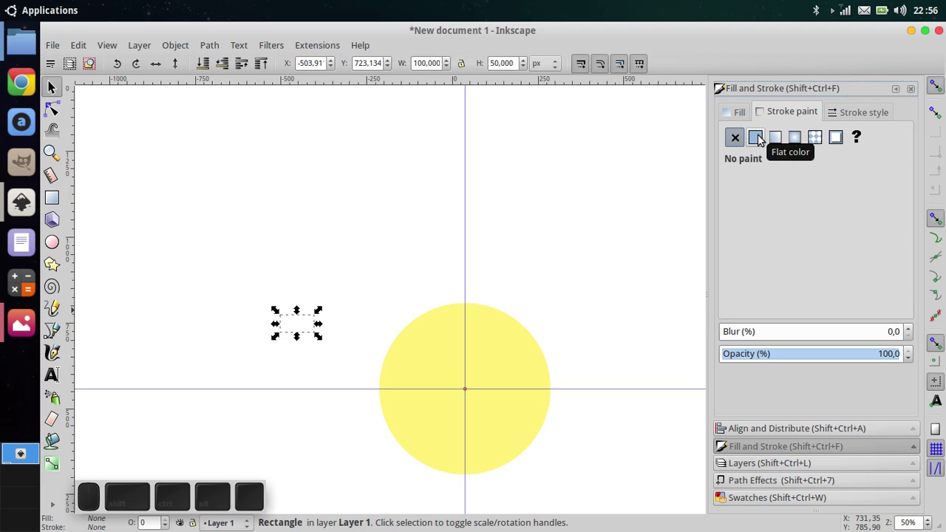
left_click(767, 135)
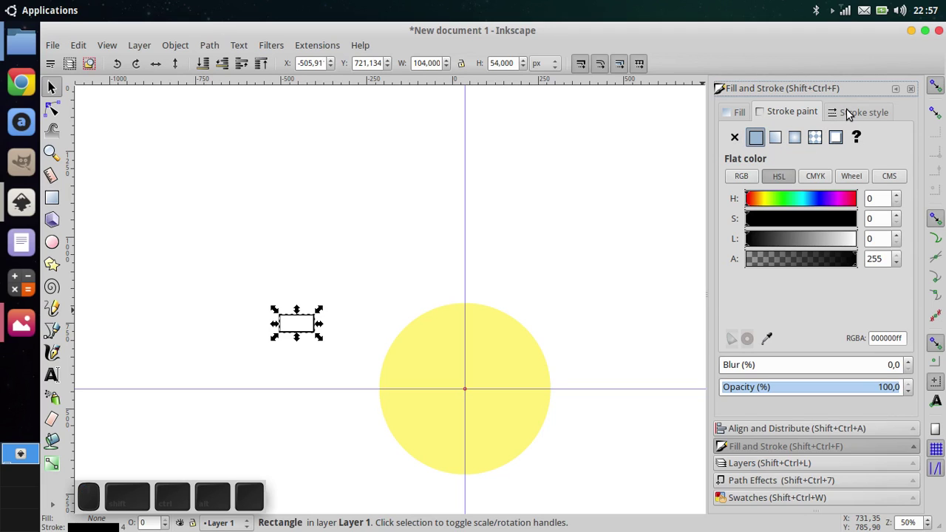
left_click(855, 108)
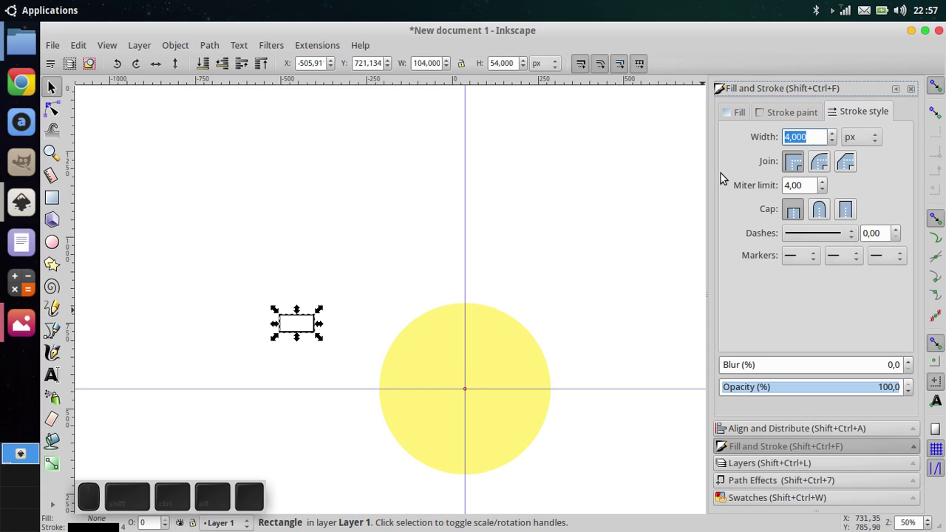
key("1")
key("6")
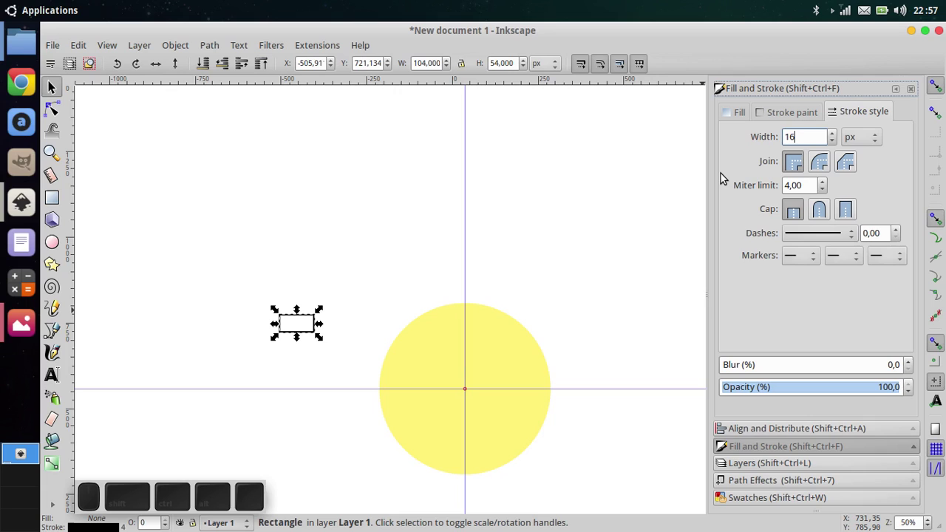
key("Return")
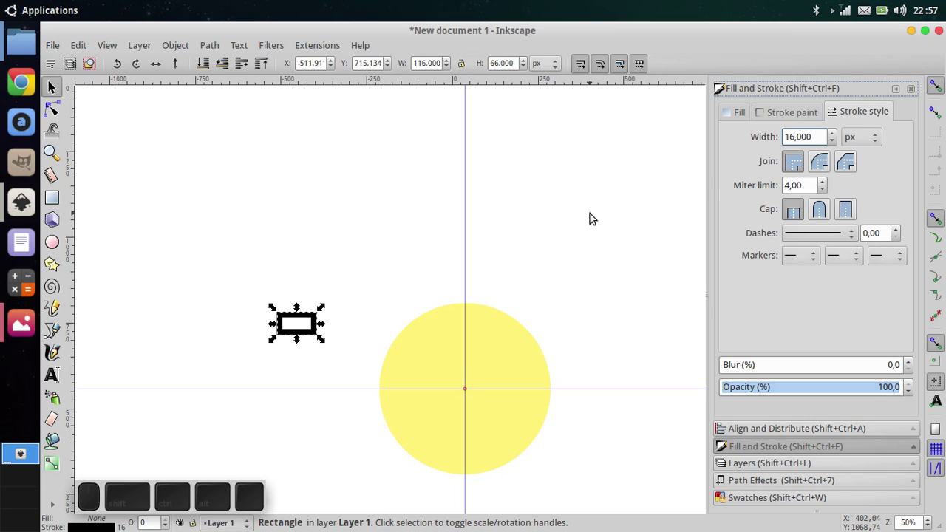
scroll("up", 3)
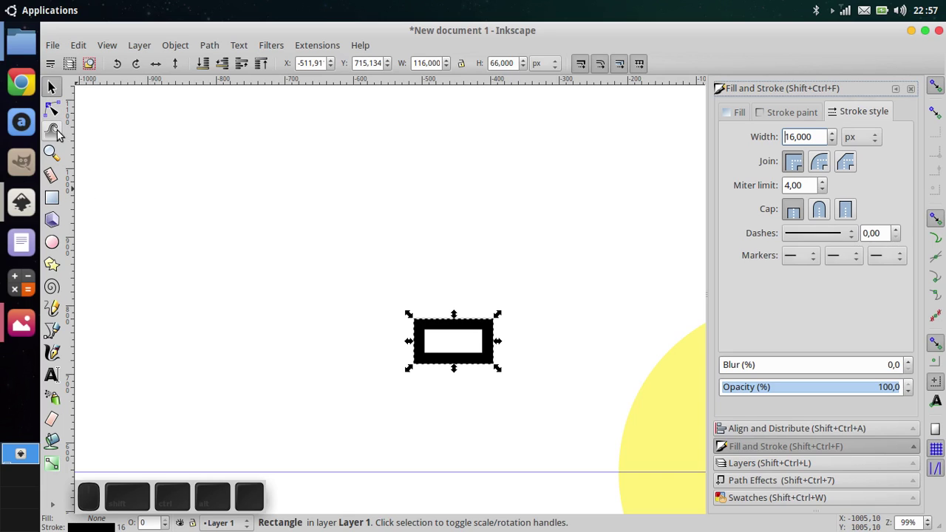
Step: Nudge the link down a couple of pixels onto the circle's top edge
left_click(62, 194)
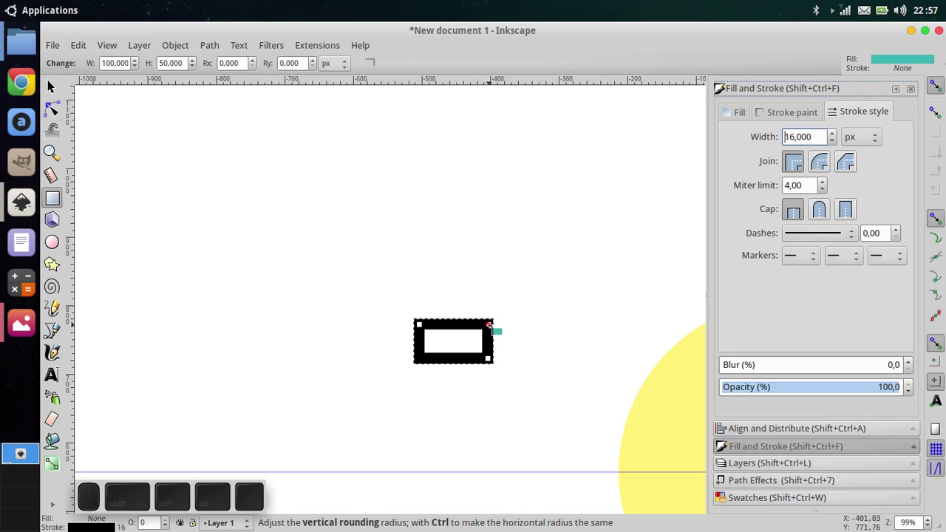
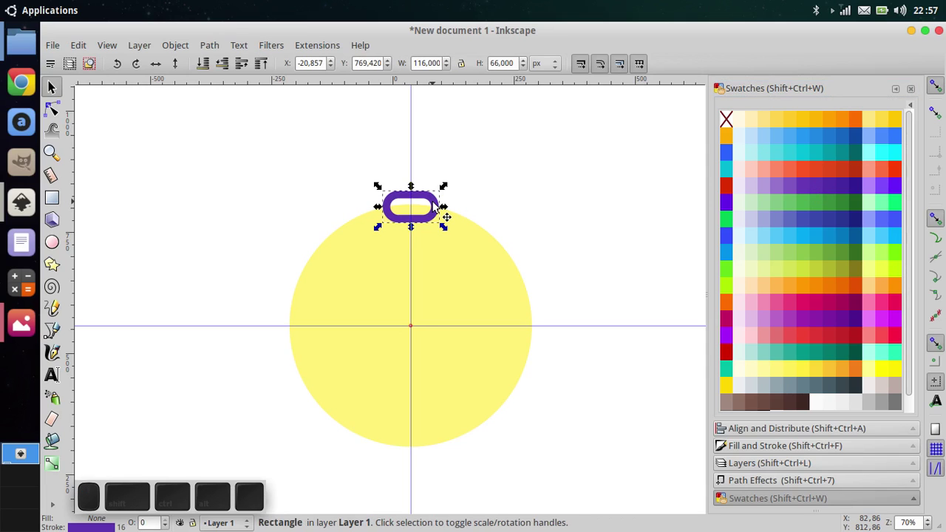
key("Up")
key("Down")
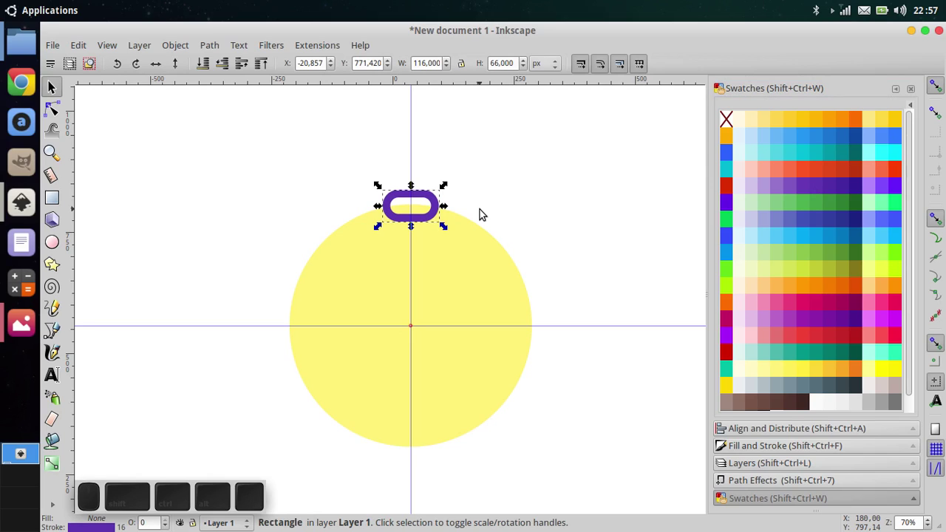
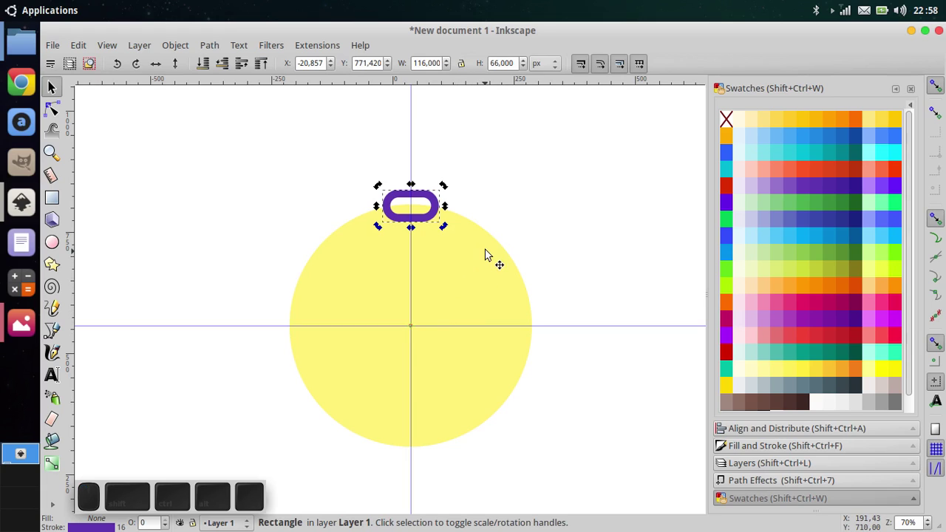
Step: Try rotating the link, undo it, then convert the rectangle with Object to Path
left_click(450, 184)
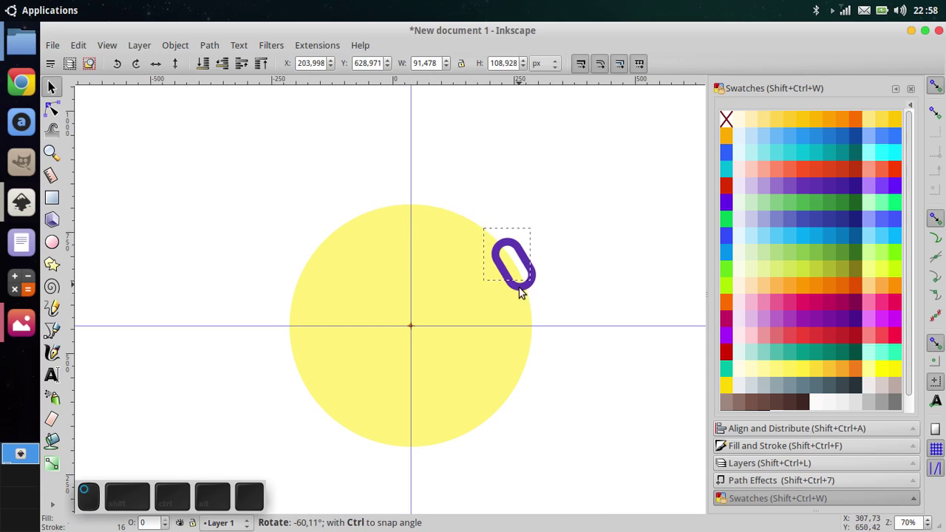
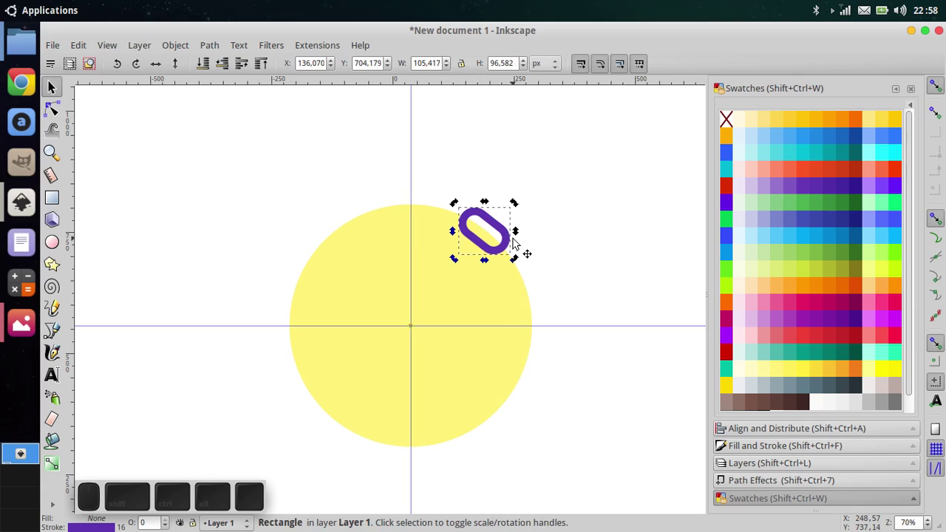
key("ctrl+z")
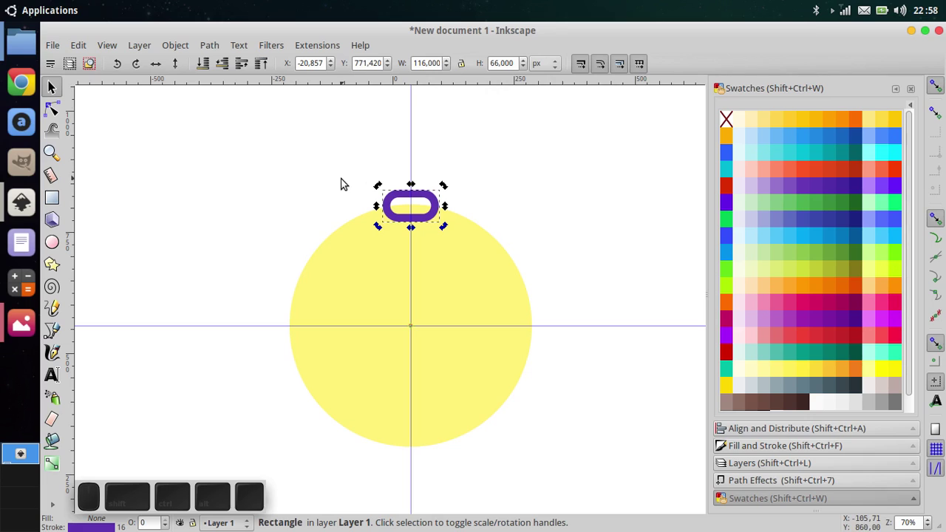
left_click(307, 185)
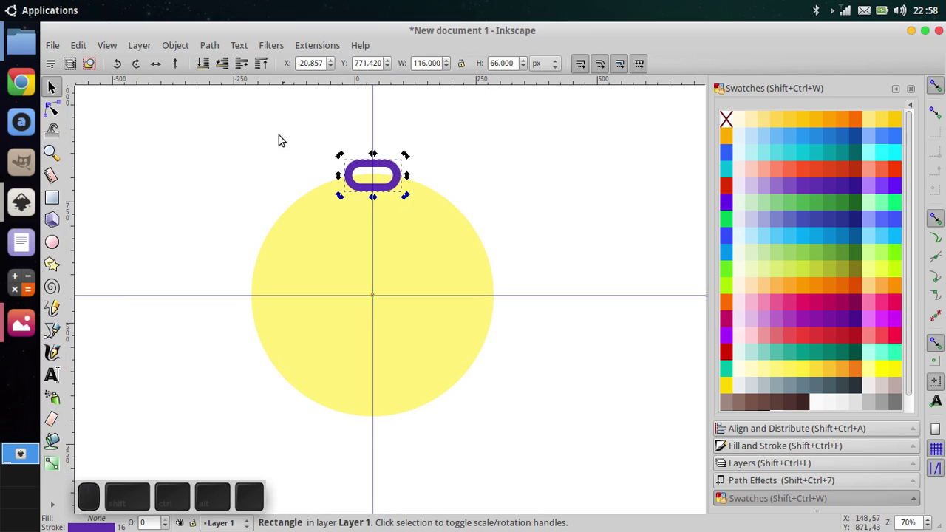
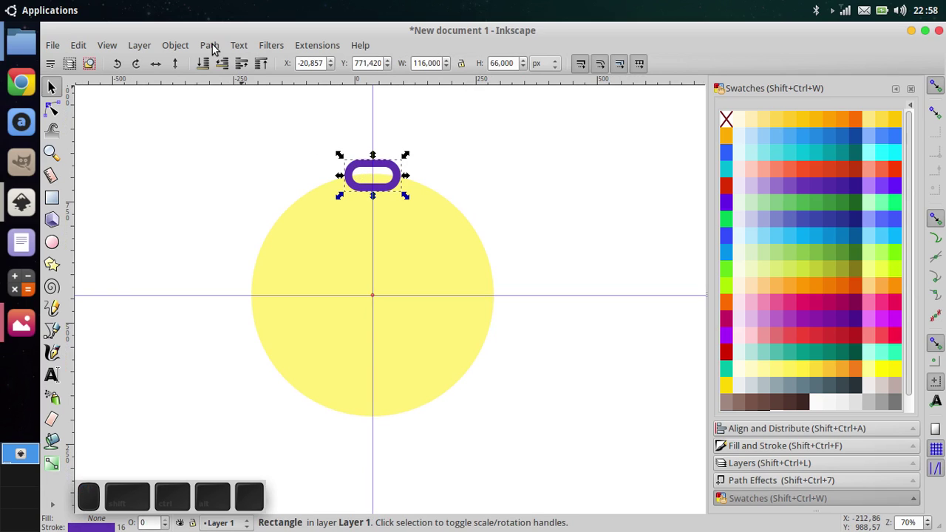
left_click(217, 45)
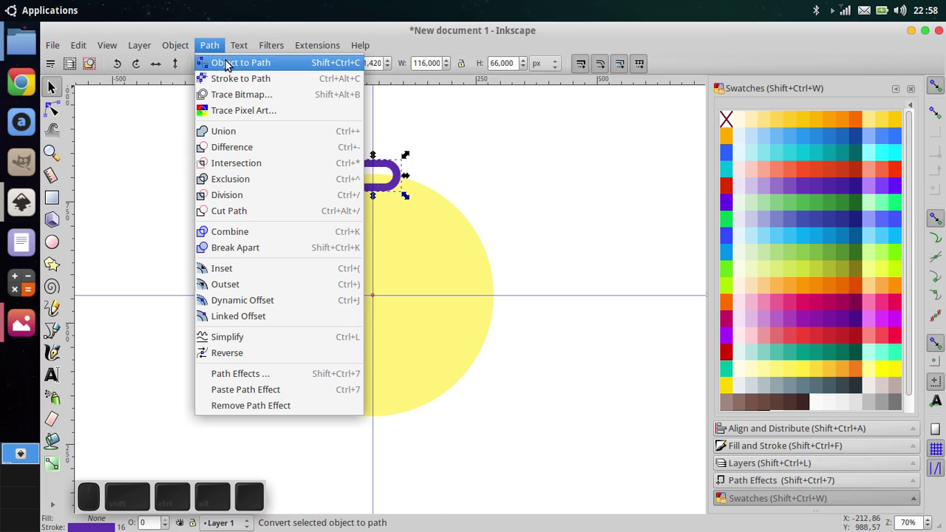
left_click(230, 62)
left_click(202, 123)
left_click_drag(245, 126, 444, 197)
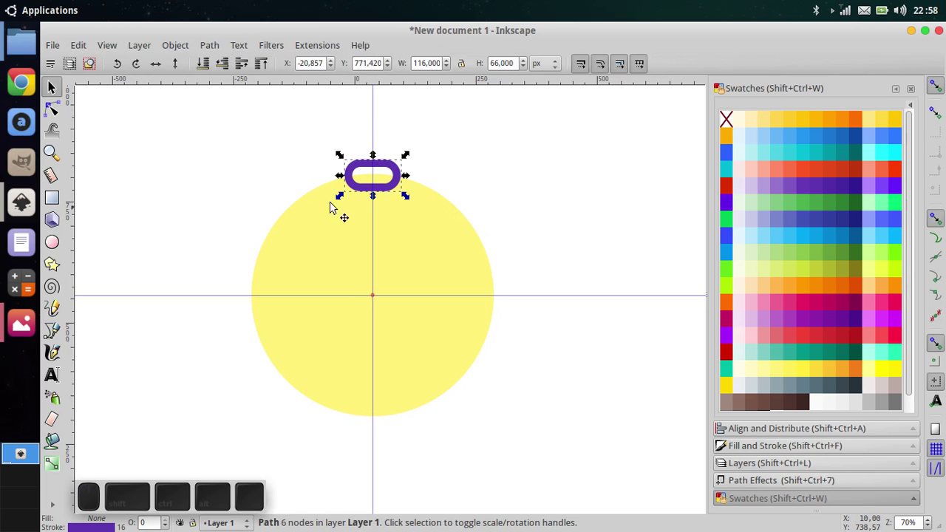
left_click_drag(241, 176, 246, 181)
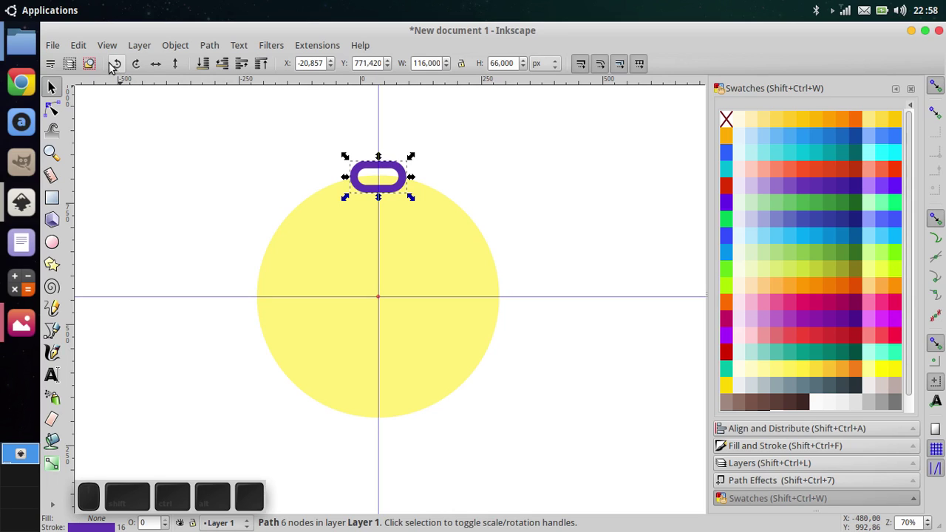
Step: Bring up Create Tiled Clones for the link and keep P1 simple translation symmetry
left_click(87, 44)
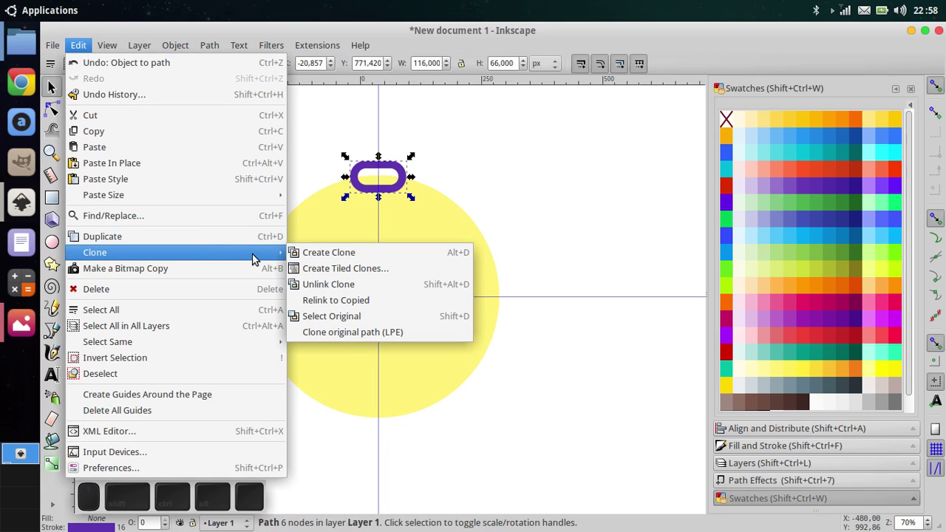
left_click(415, 263)
left_click_drag(751, 31, 603, 101)
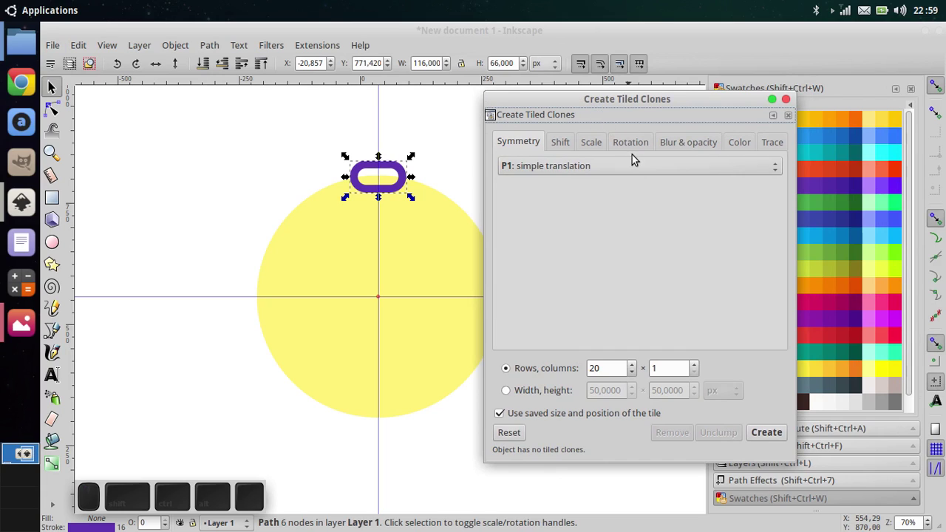
left_click(635, 166)
left_click(626, 170)
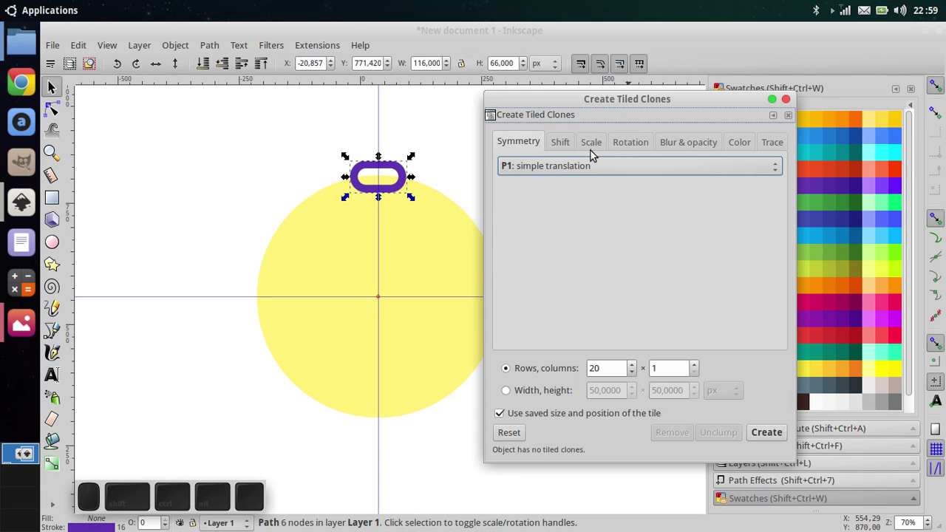
Step: Set Shift Y per row to −100% and move on to the per-row rotation settings
left_click(560, 149)
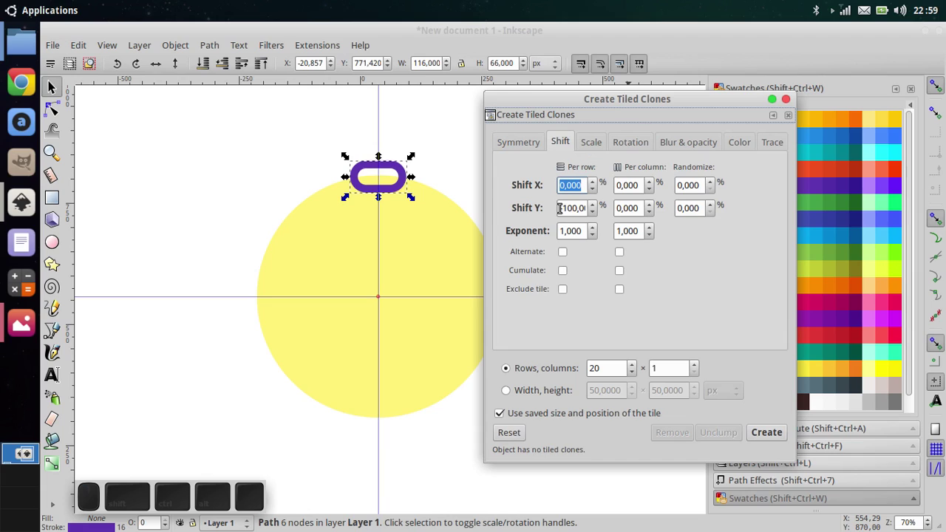
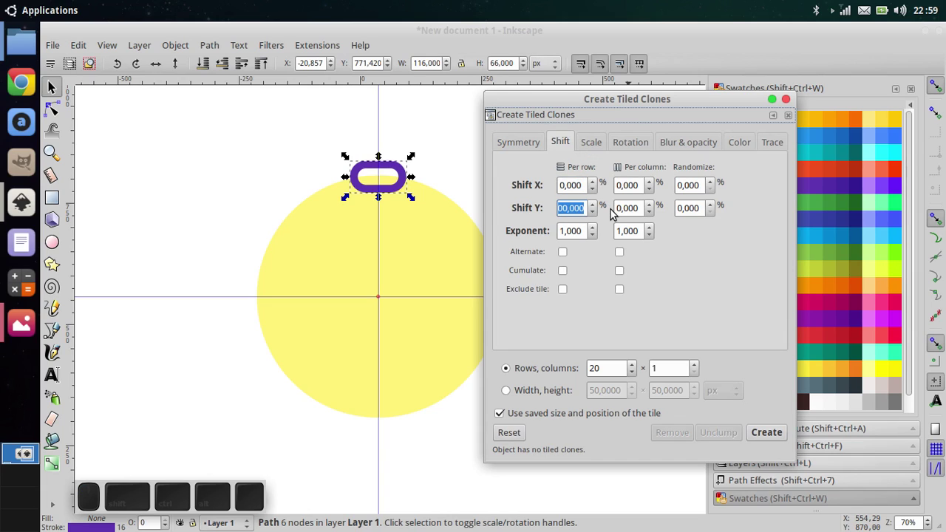
key("BackSpace")
key("-")
key("1")
key("0")
key("BackSpace")
key("Return")
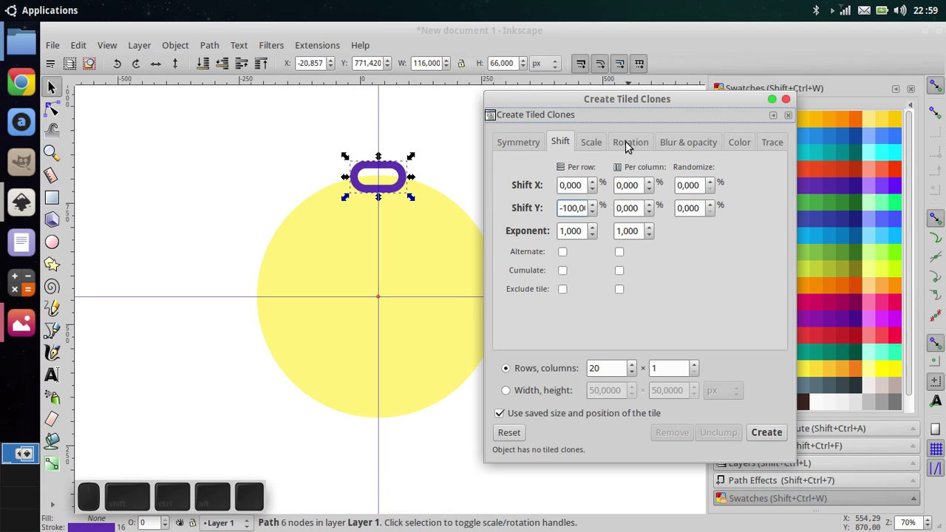
left_click(630, 142)
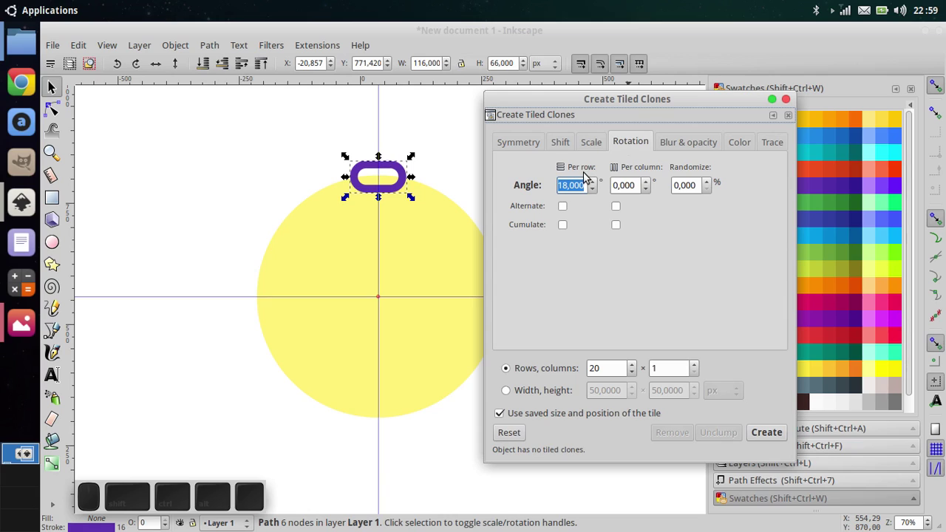
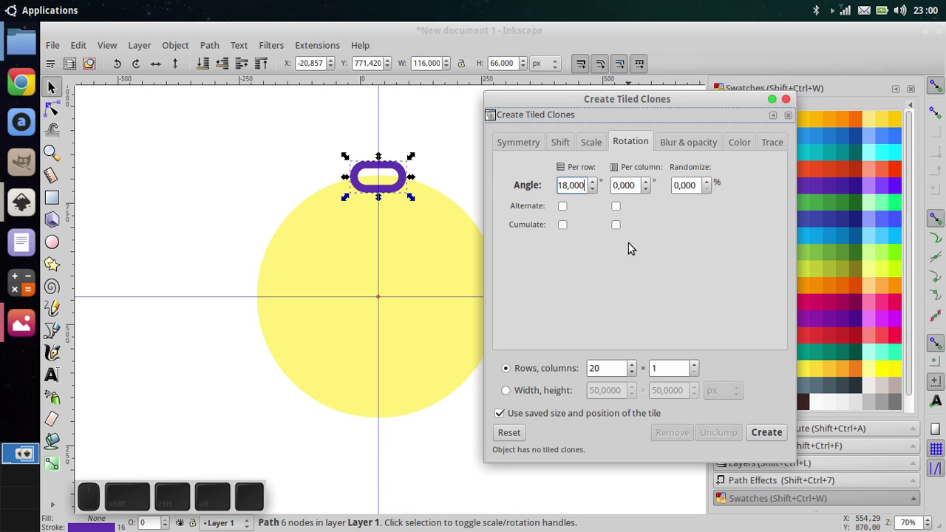
Step: Create the 20-clone link ring, close the dialog and undo two trial moves of links
left_click(768, 430)
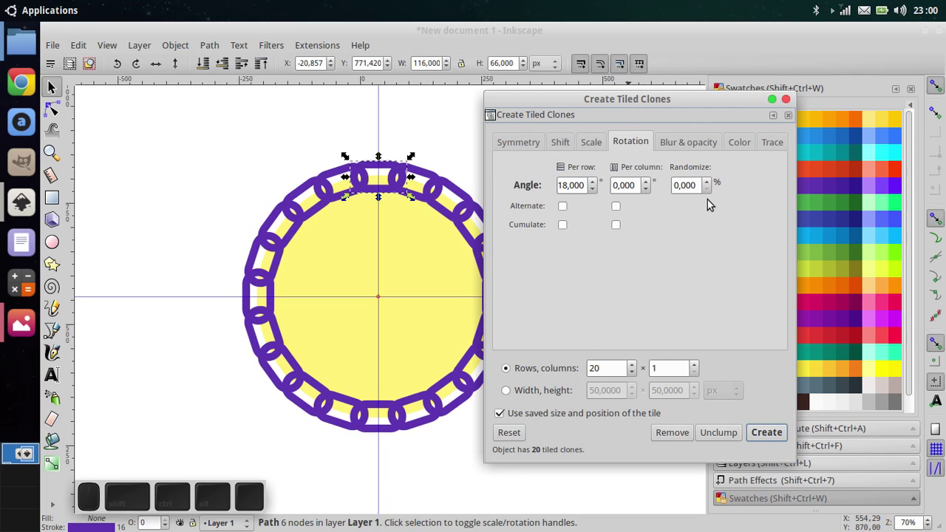
left_click(724, 97)
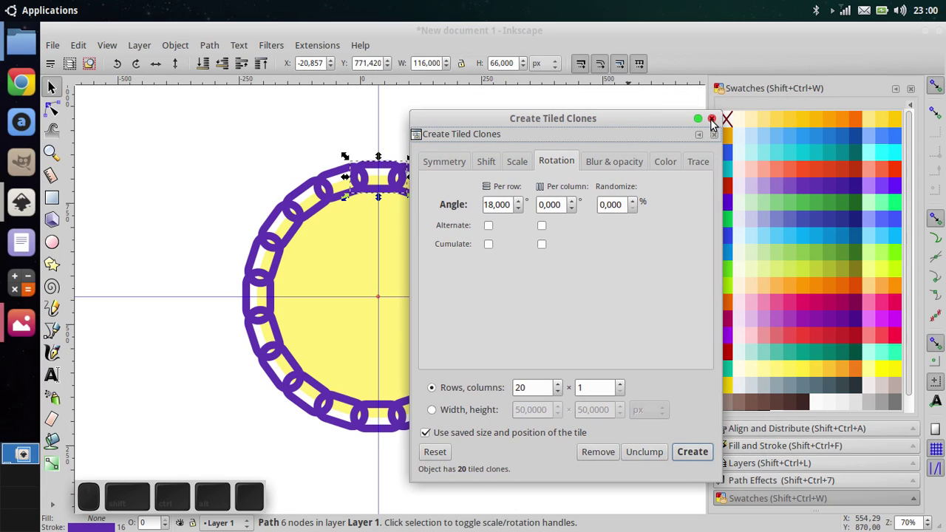
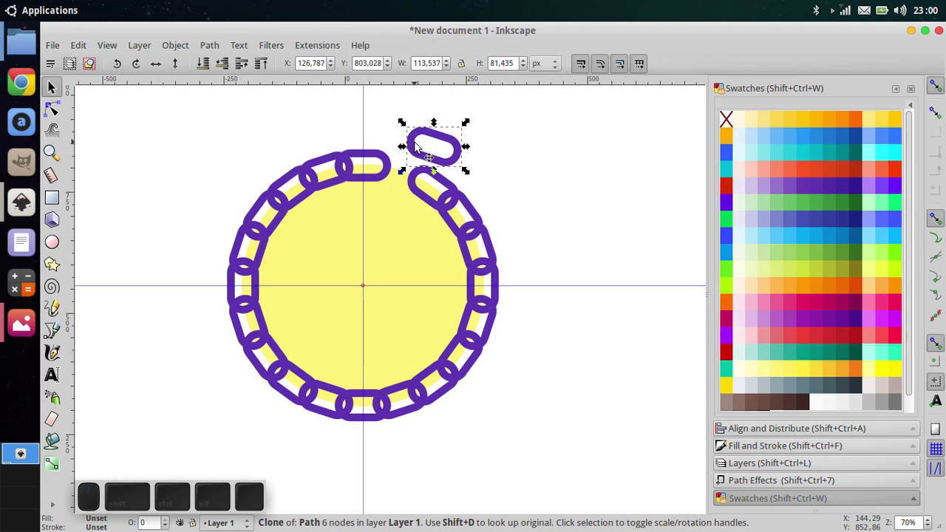
key("ctrl+z")
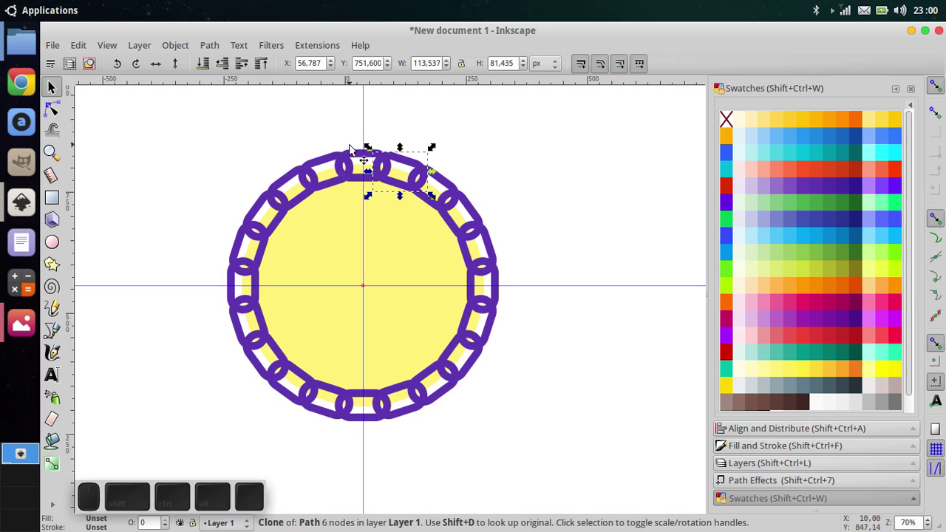
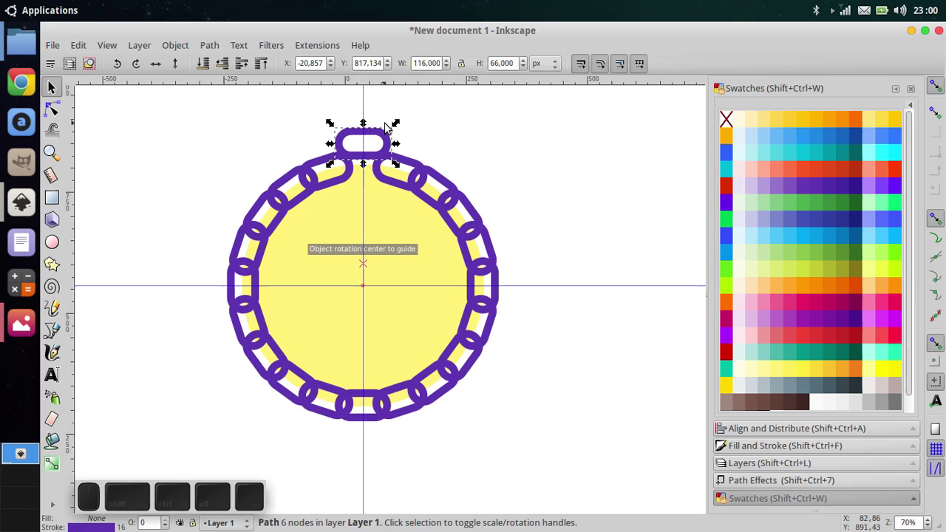
key("ctrl+z")
Step: Rubber-band select the whole link ring and bring up Path Effects for it
left_click(548, 370)
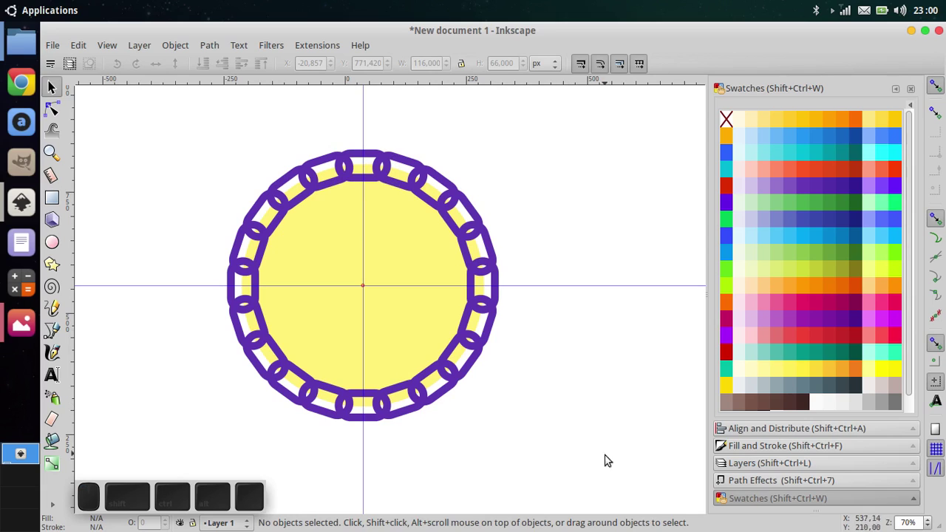
left_click_drag(560, 461, 237, 177)
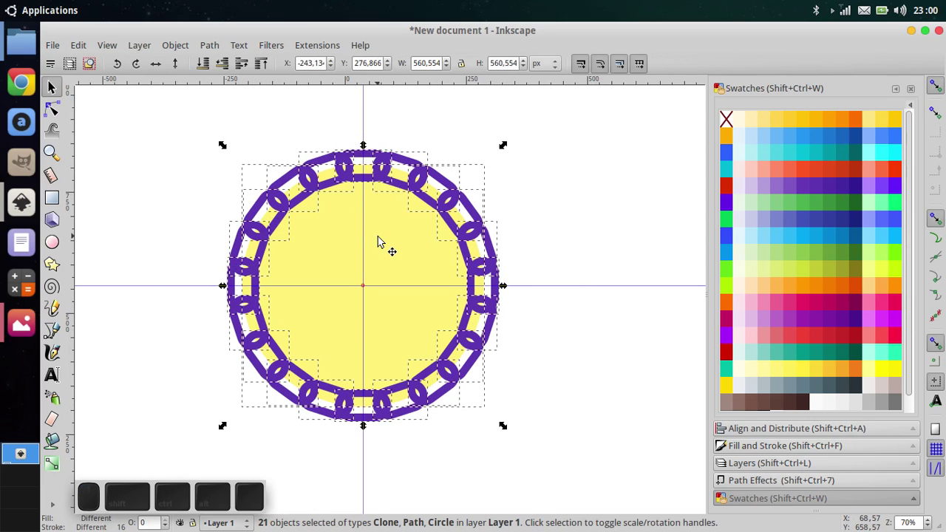
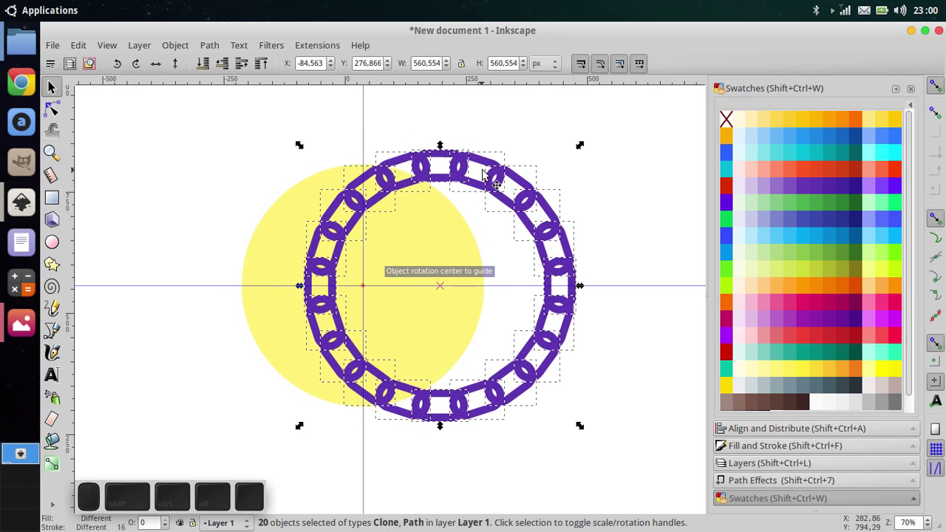
key("ctrl+z")
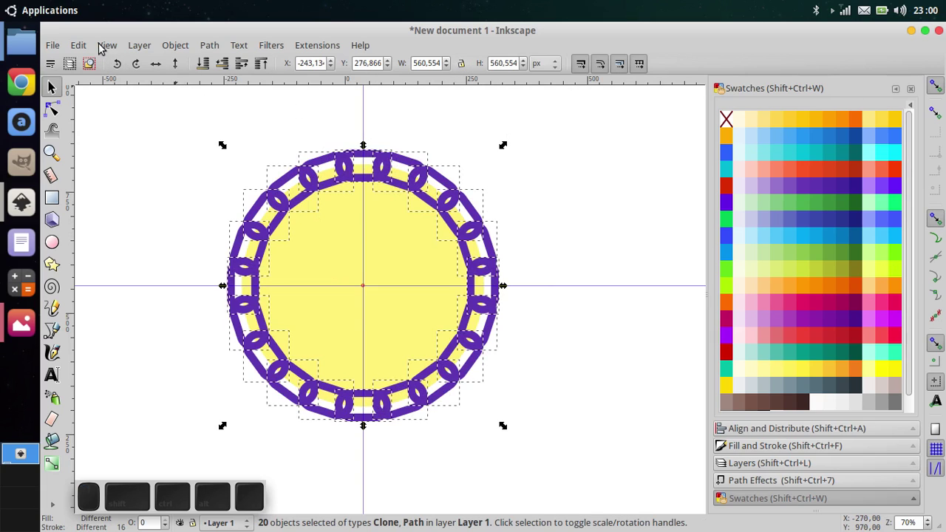
left_click(88, 49)
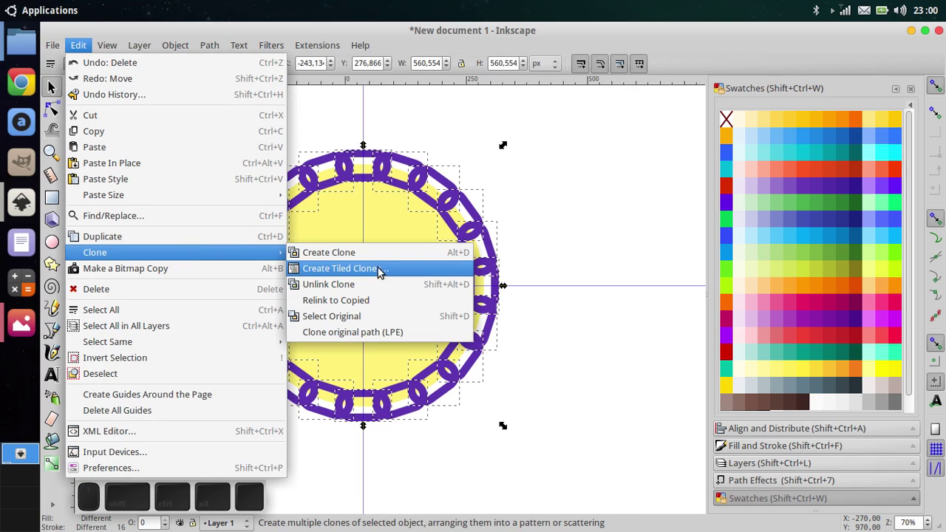
left_click(392, 288)
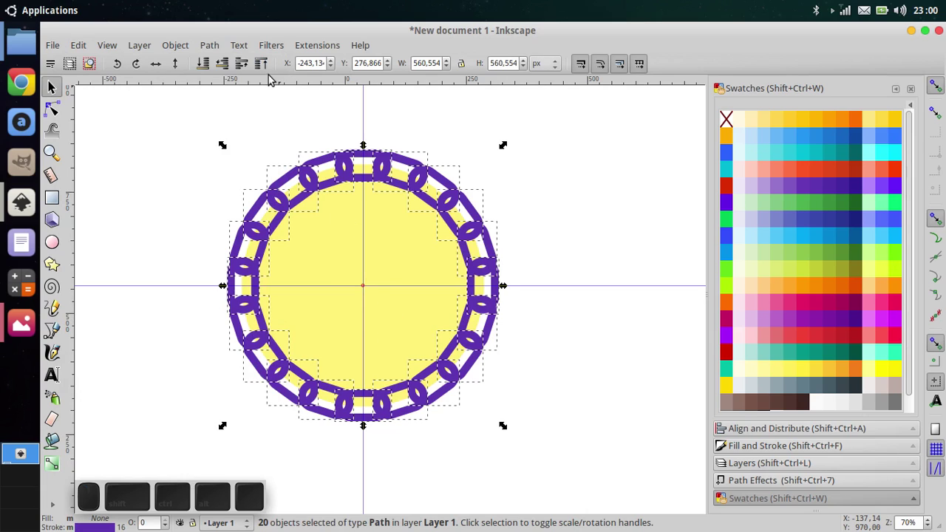
left_click(216, 45)
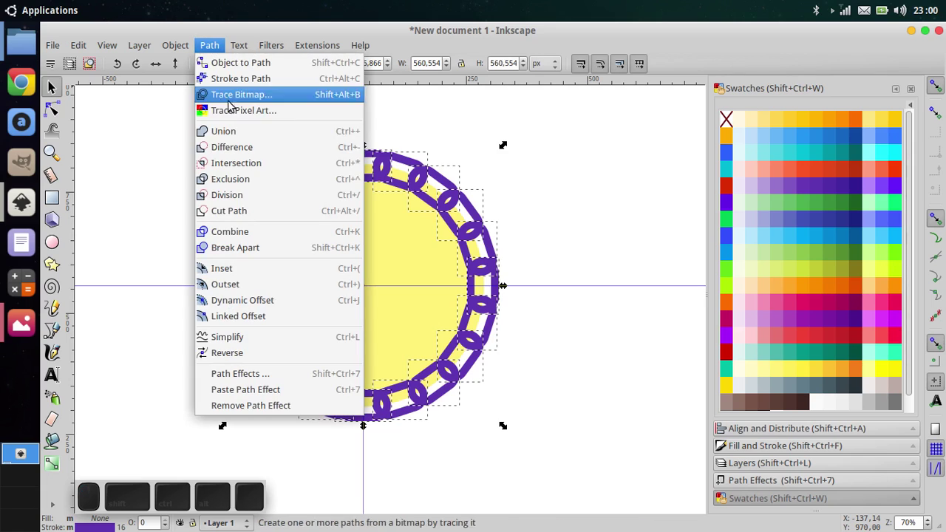
left_click(293, 230)
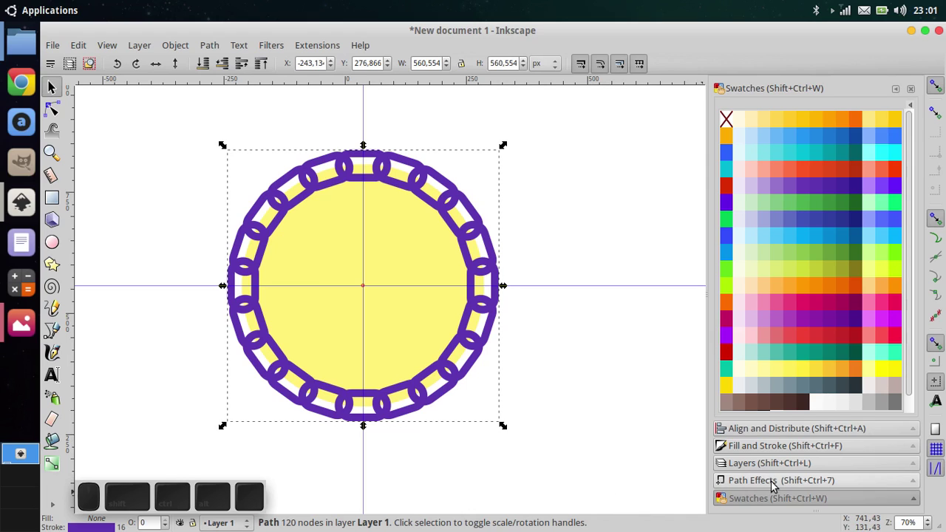
Step: Add a Knot path effect to the ring so the links interlace
left_click(776, 481)
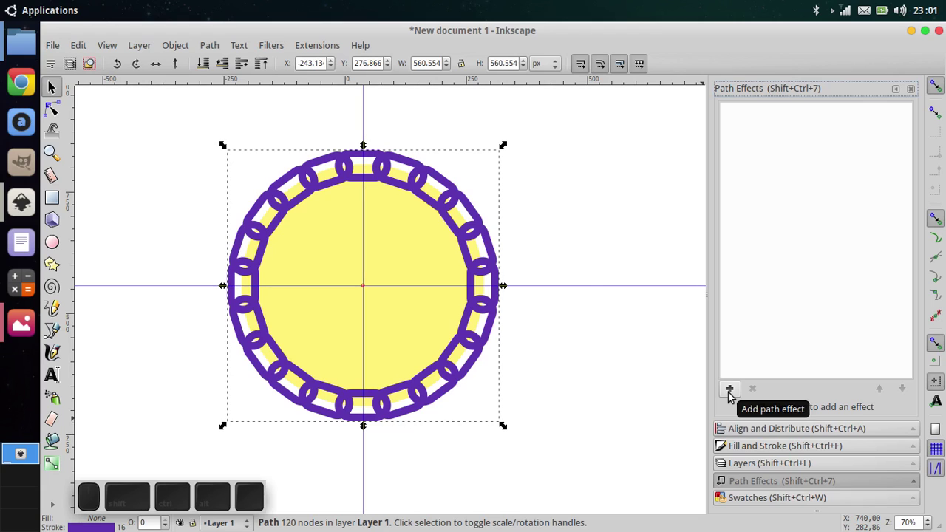
left_click(733, 392)
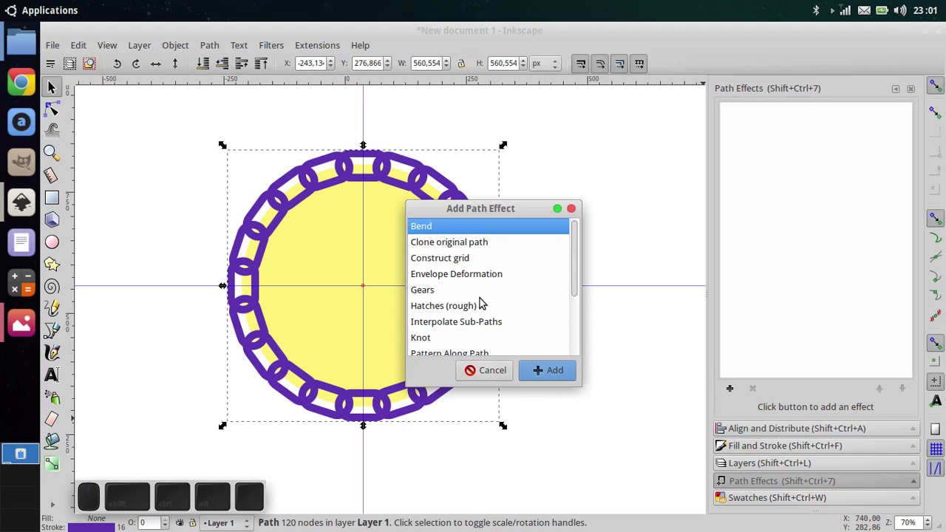
scroll("down", 3)
left_click(464, 294)
left_click(558, 366)
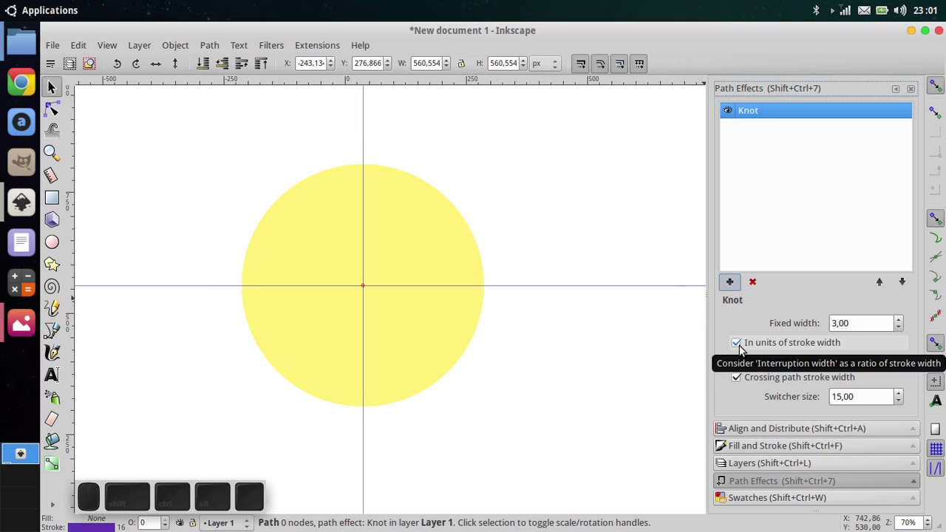
Step: Untick the three stroke-width gap options and set the Knot's fixed width to 36
left_click(748, 345)
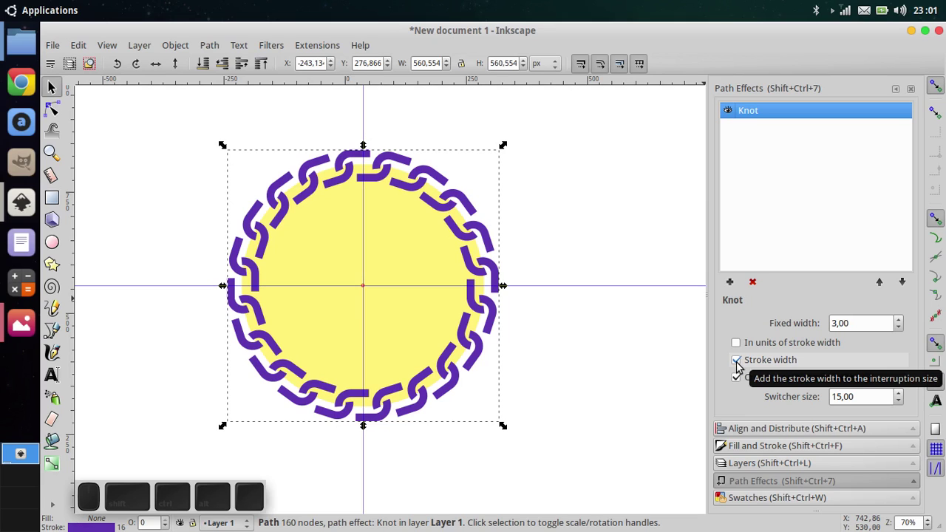
left_click(740, 365)
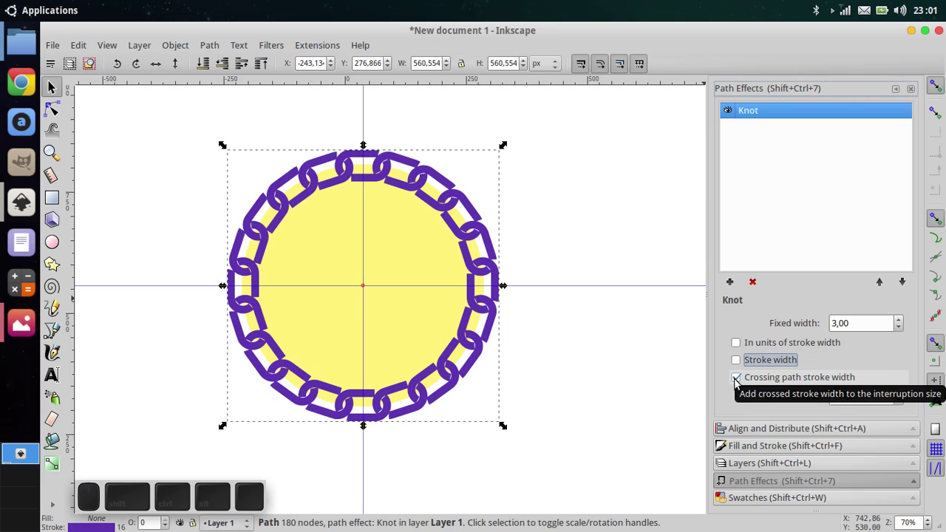
left_click(744, 381)
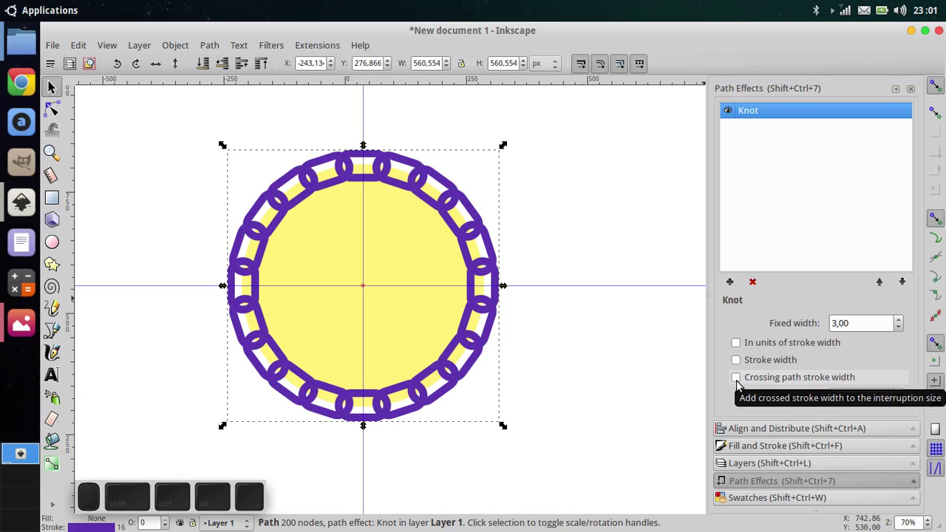
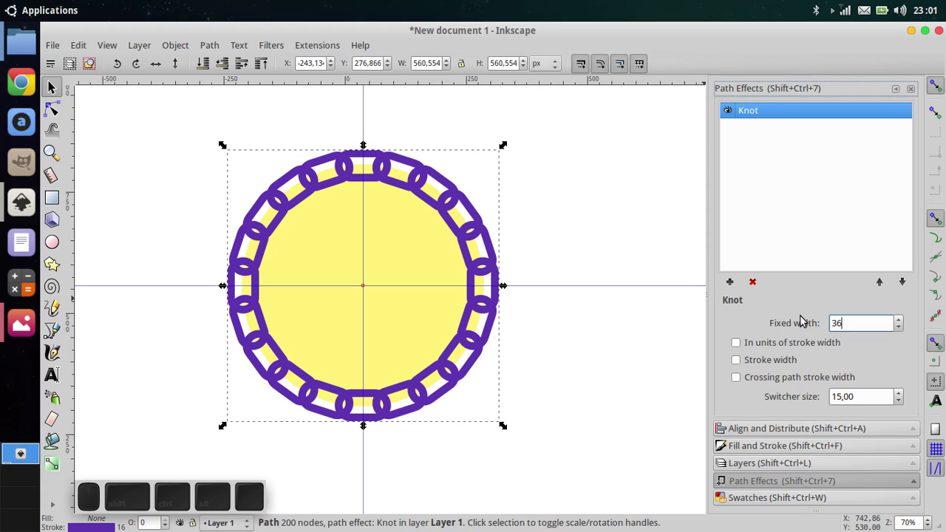
key("Return")
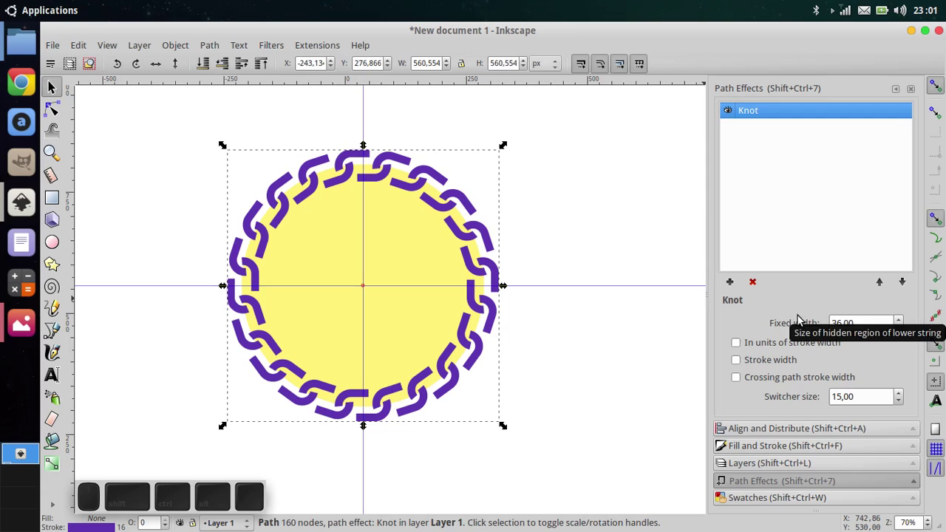
Step: Give the link strokes round caps in Stroke style and reselect the chain
left_click(836, 450)
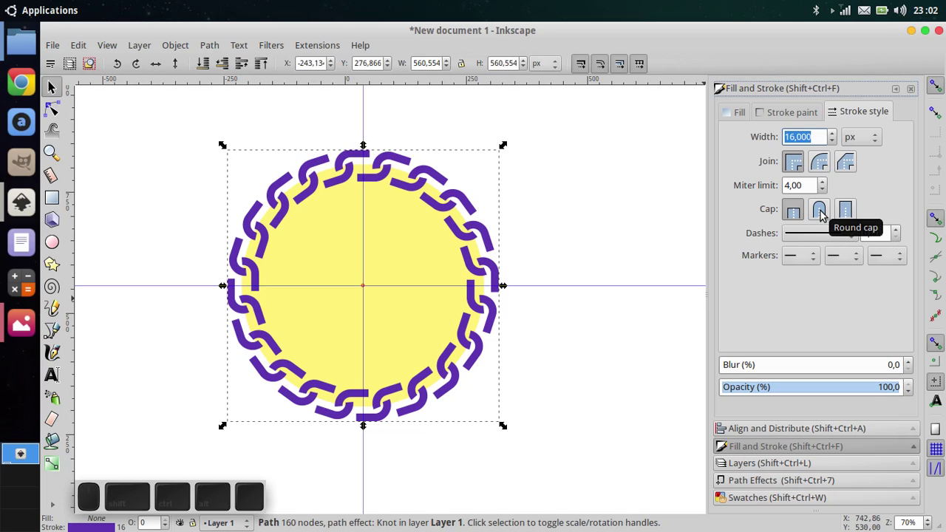
left_click(829, 210)
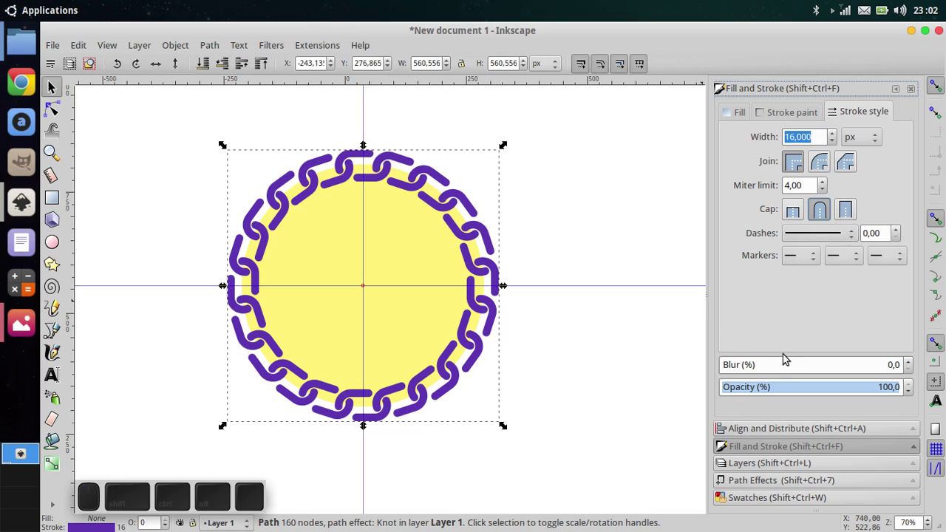
left_click_drag(483, 378, 544, 368)
left_click(632, 363)
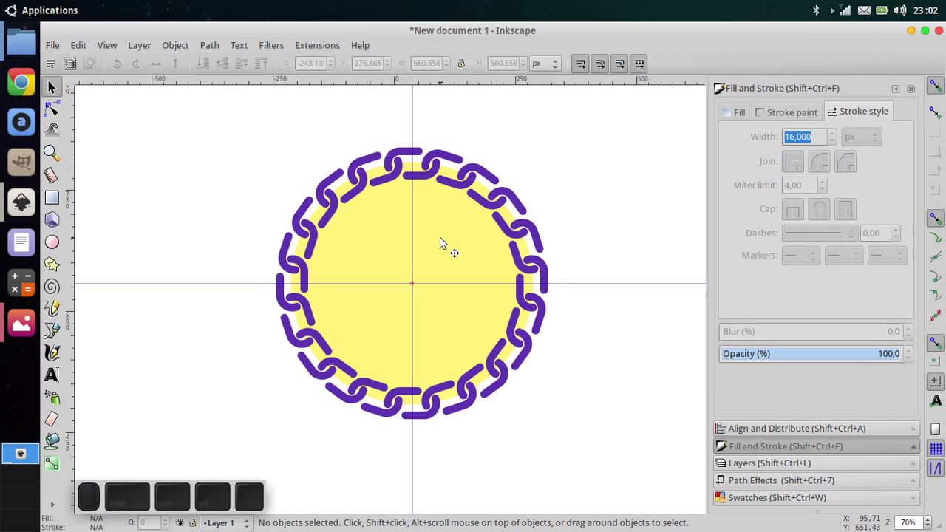
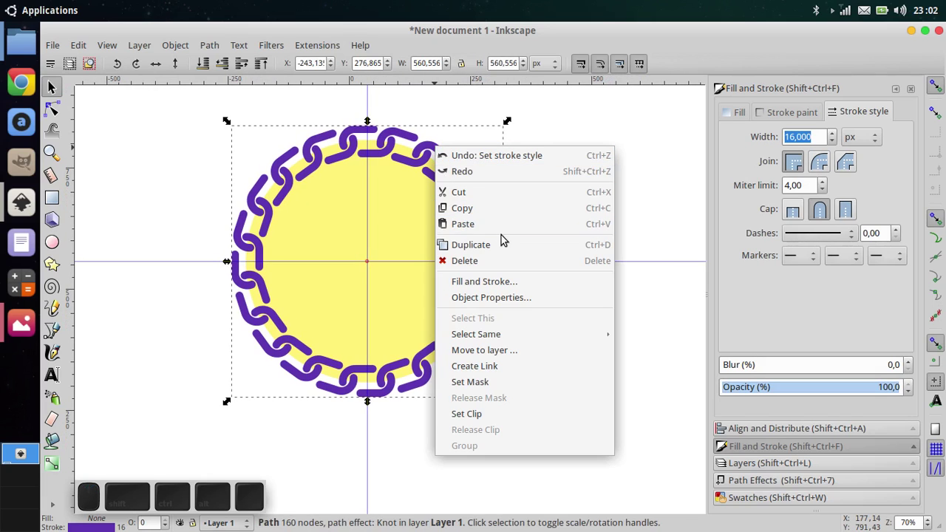
left_click(514, 240)
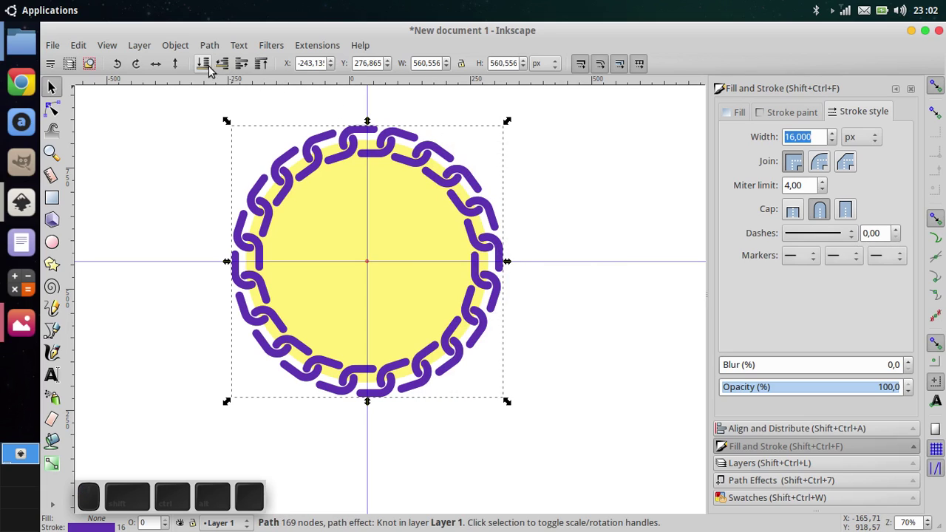
Step: Convert the chain to a plain path and apply a Dynamic Offset around the links
left_click(213, 46)
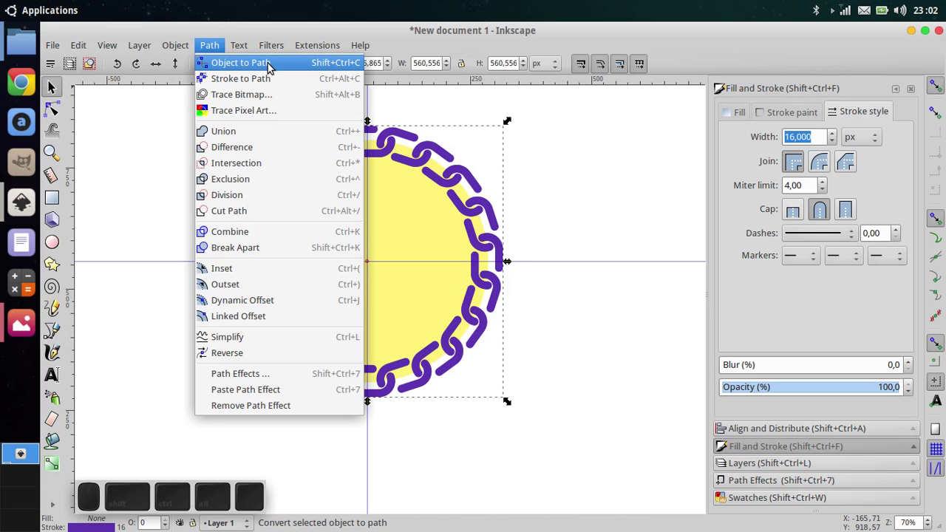
left_click(276, 64)
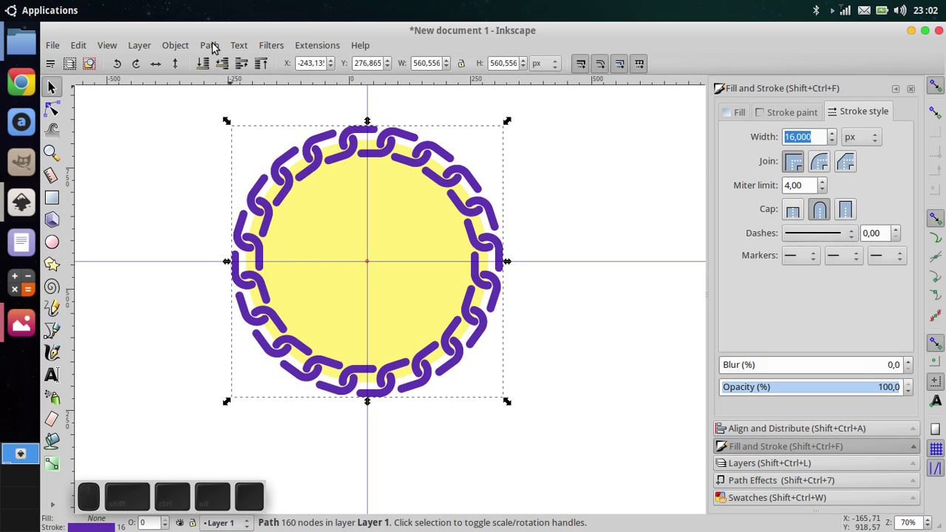
left_click(216, 44)
left_click(271, 80)
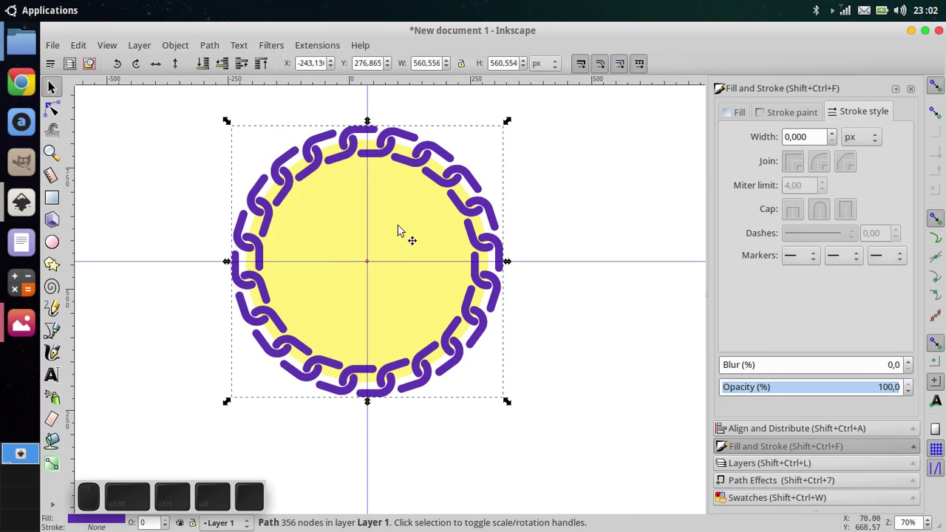
Step: Enlarge the offset and recolour its fill to the lighter purple 835ecf
left_click(747, 436)
left_click(763, 467)
left_click(752, 443)
left_click(739, 114)
left_click_drag(807, 237, 640, 209)
left_click(207, 65)
left_click(251, 59)
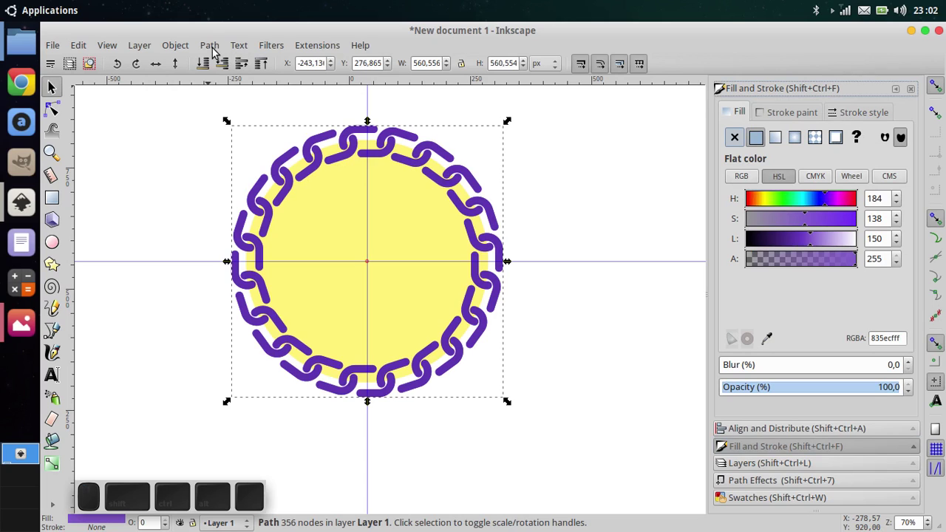
left_click(216, 48)
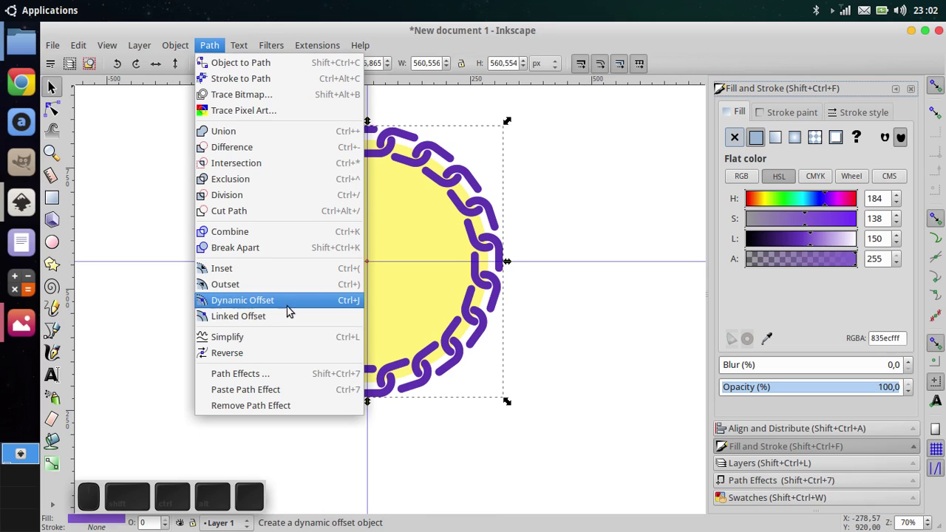
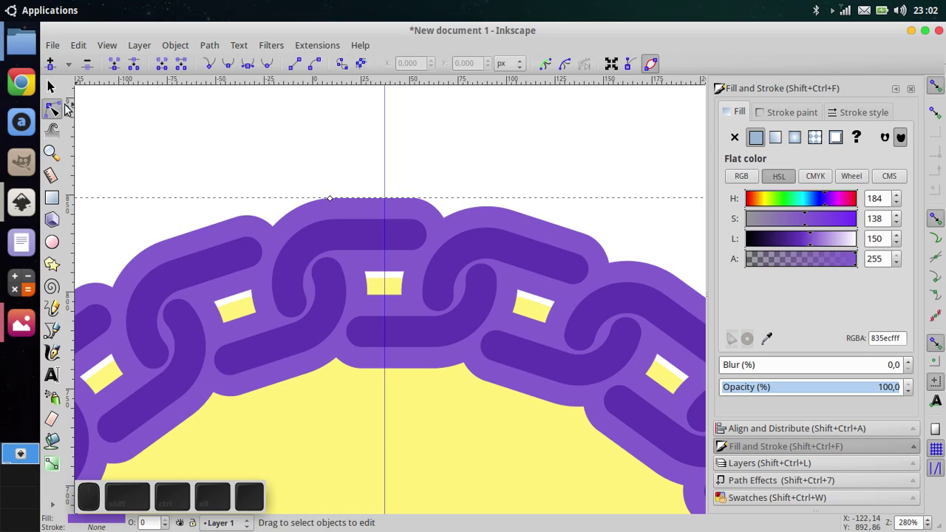
Step: Turn the chain links' strokes white by raising stroke lightness to 255
left_click(54, 86)
left_click(254, 148)
left_click(349, 237)
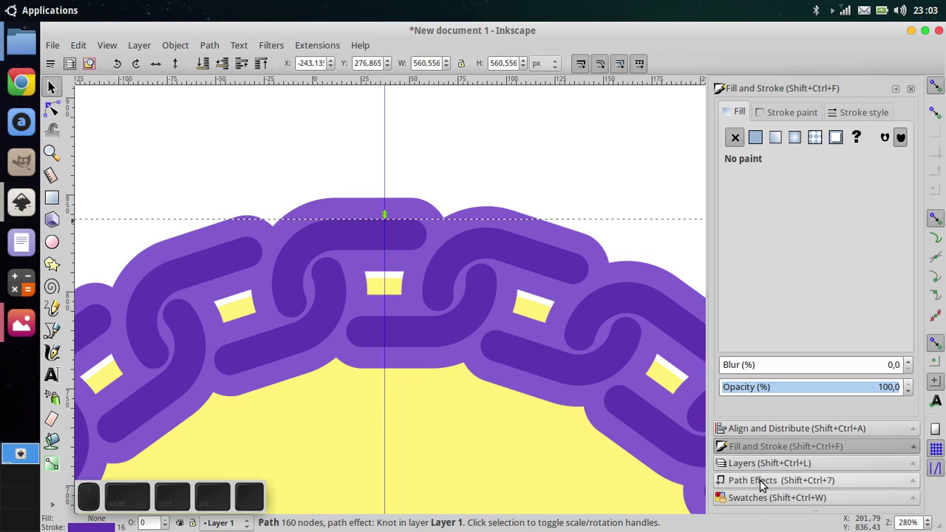
left_click(756, 503)
left_click(820, 402)
key("ctrl+z")
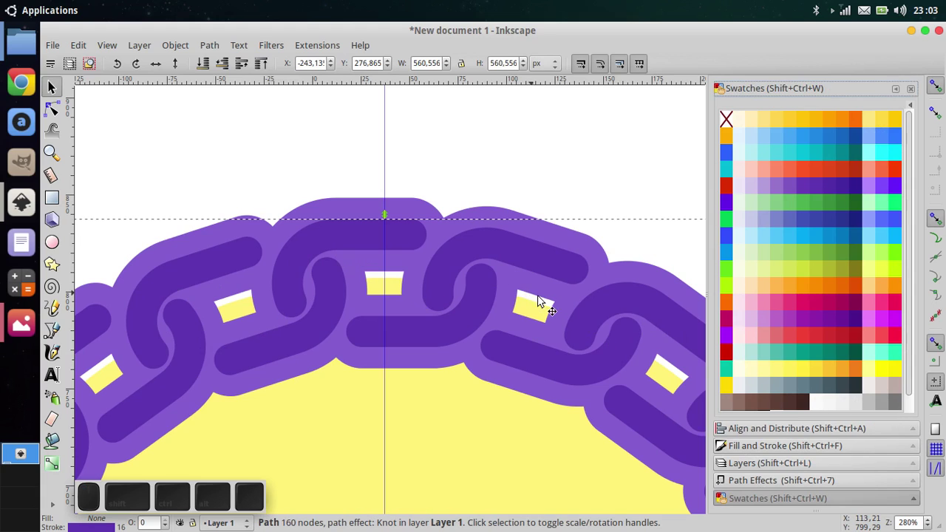
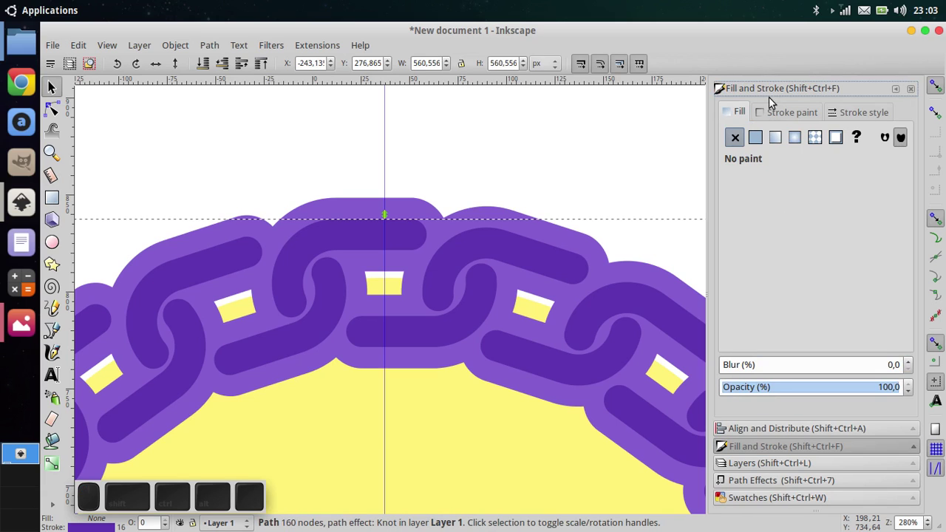
left_click(779, 114)
left_click_drag(833, 245, 798, 249)
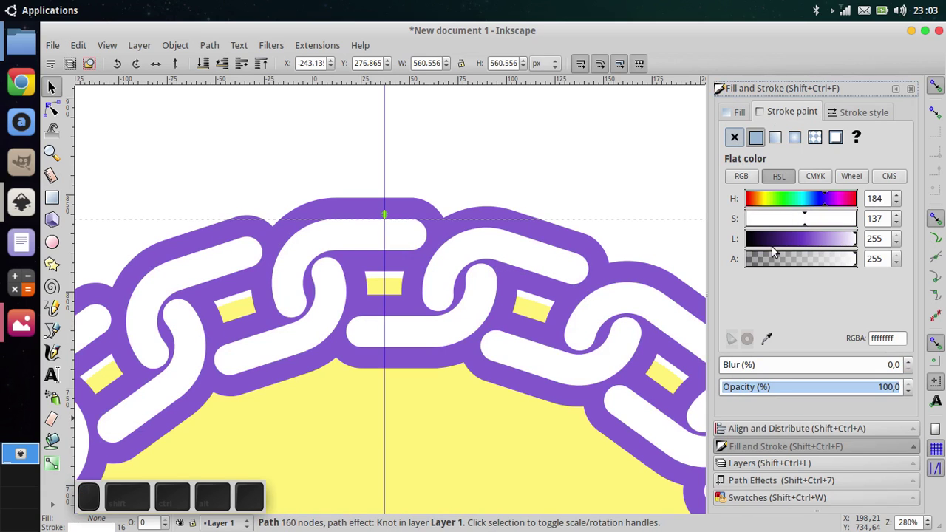
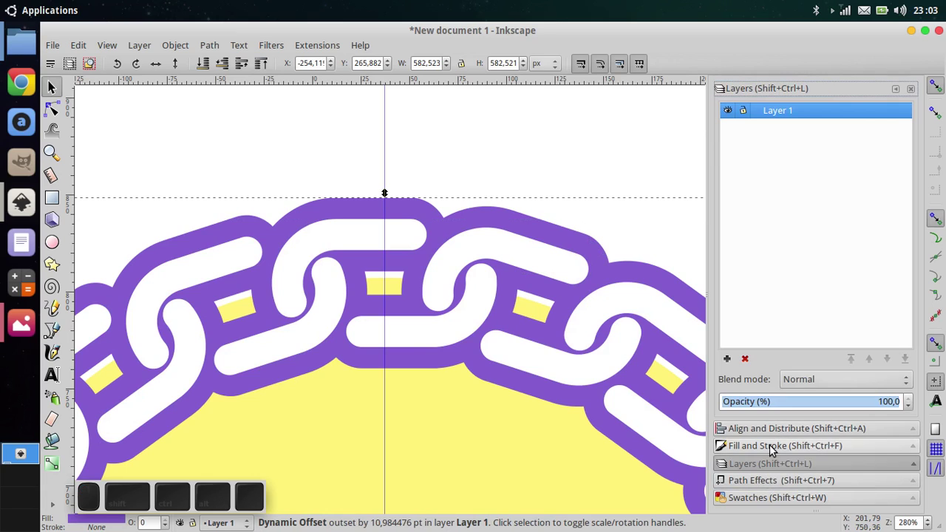
Step: Fill the offset outline with a deep purple swatch, undoing a blue trial
left_click(774, 445)
left_click(780, 496)
left_click(823, 222)
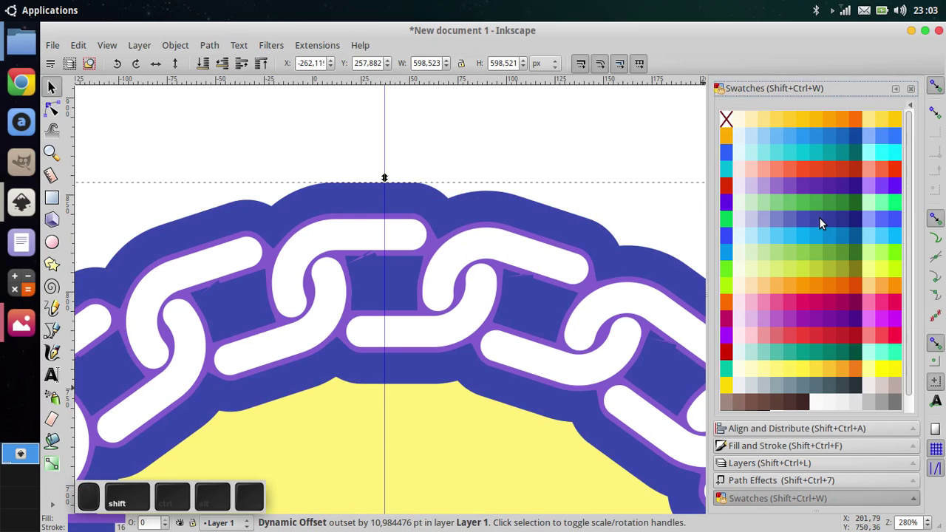
key("ctrl+z")
left_click(832, 185)
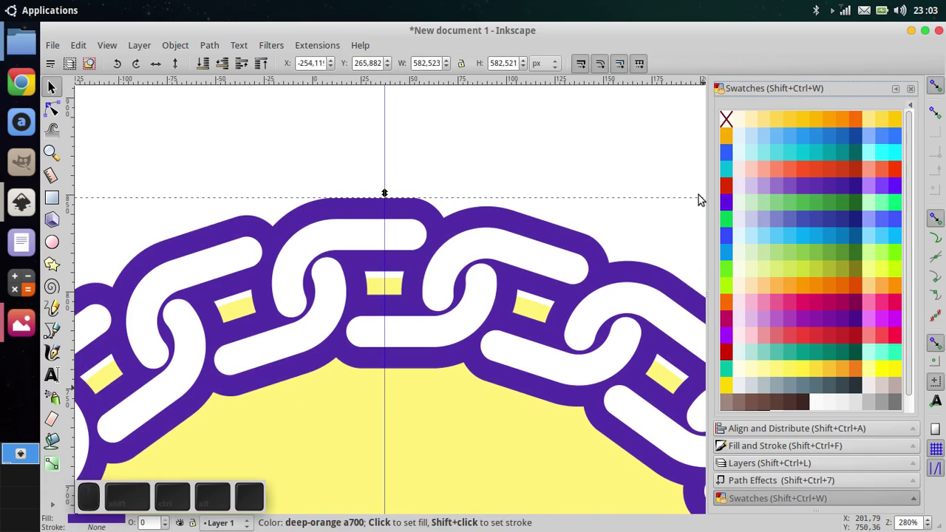
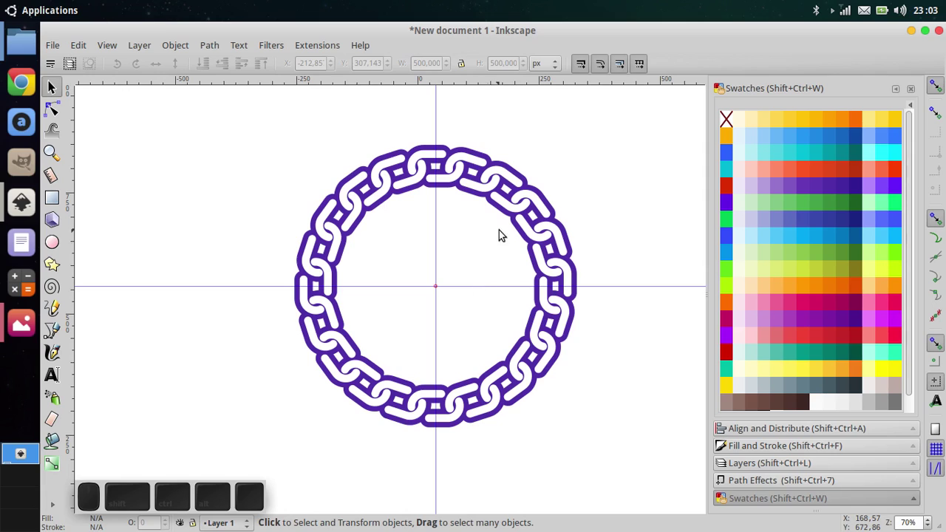
Step: Zoom in on the finished ring and minimise the Inkscape window to the desktop
left_click(493, 235)
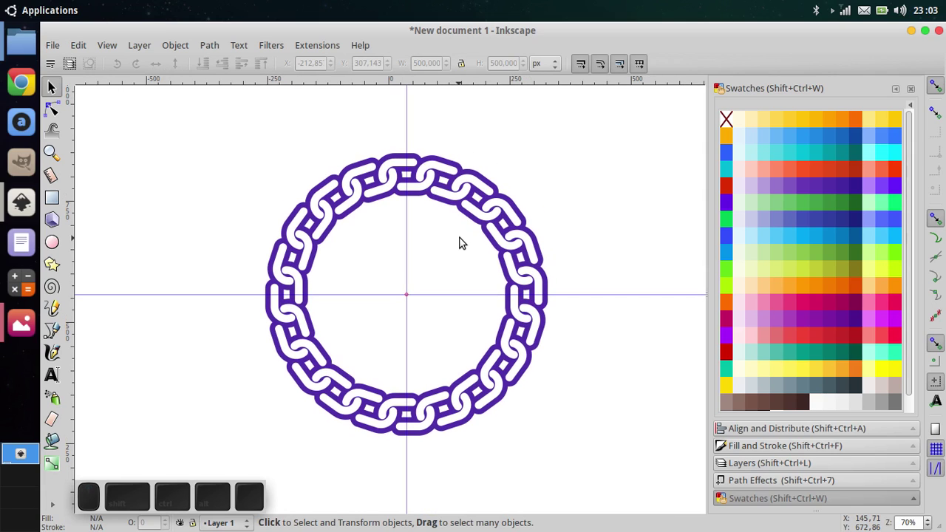
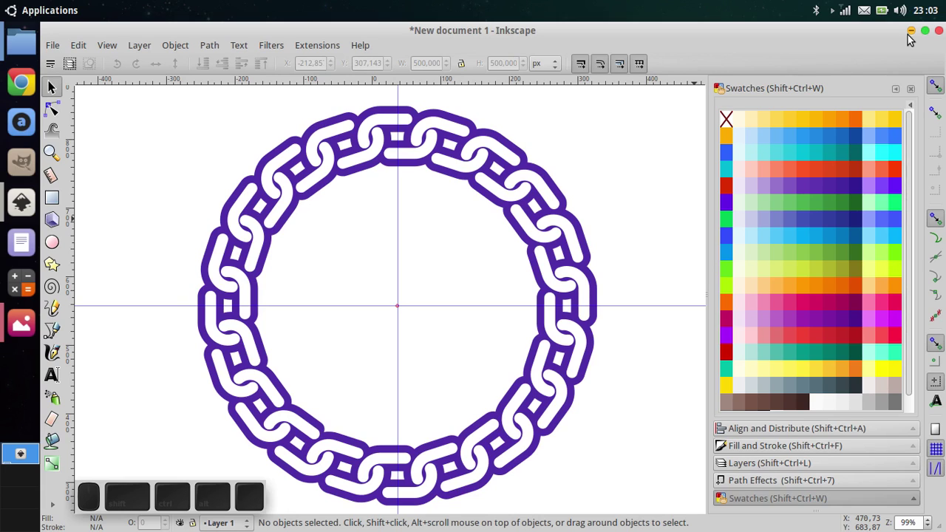
left_click(912, 37)
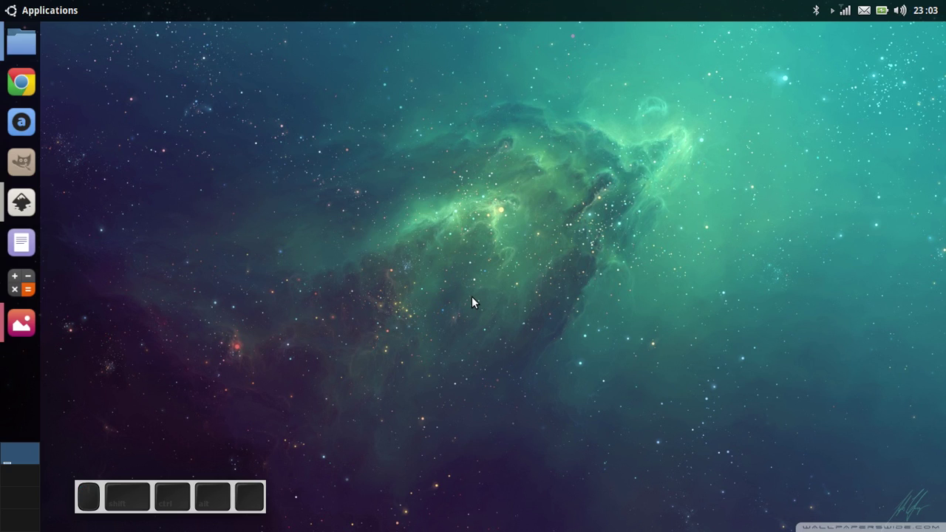